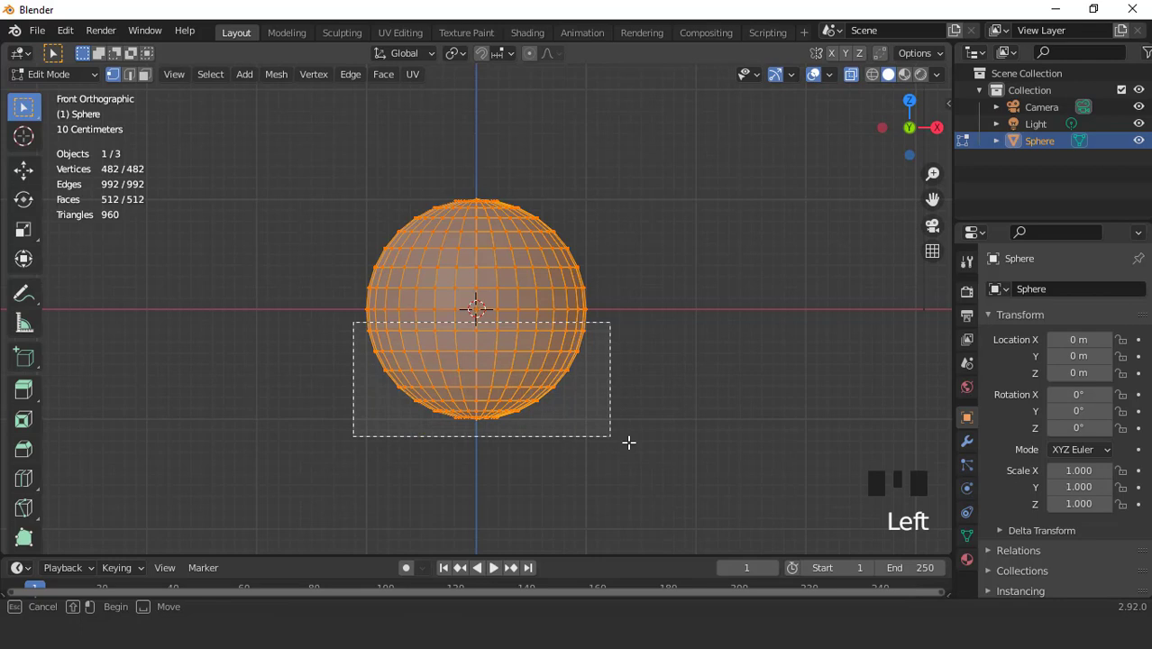
Delete the sphere's lower half and select the dome's top ring
{"action": "key", "text": "x"}
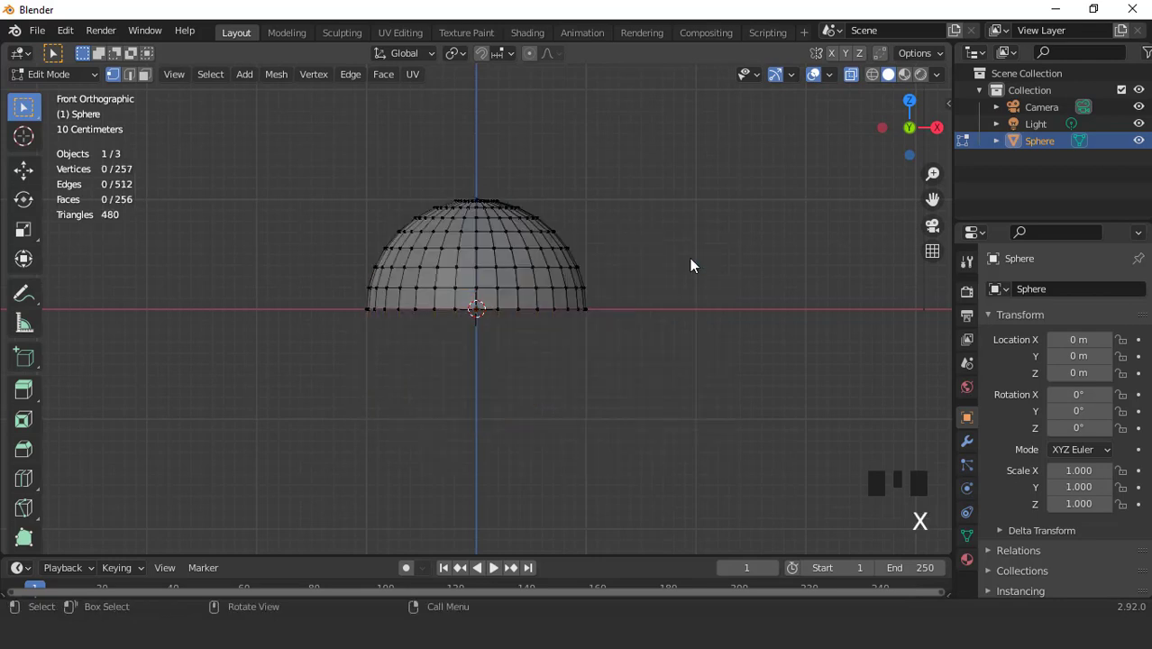
{"action": "scroll", "scroll_direction": "up", "scroll_amount": 3}
{"action": "left_click", "coordinate": [364, 138]}
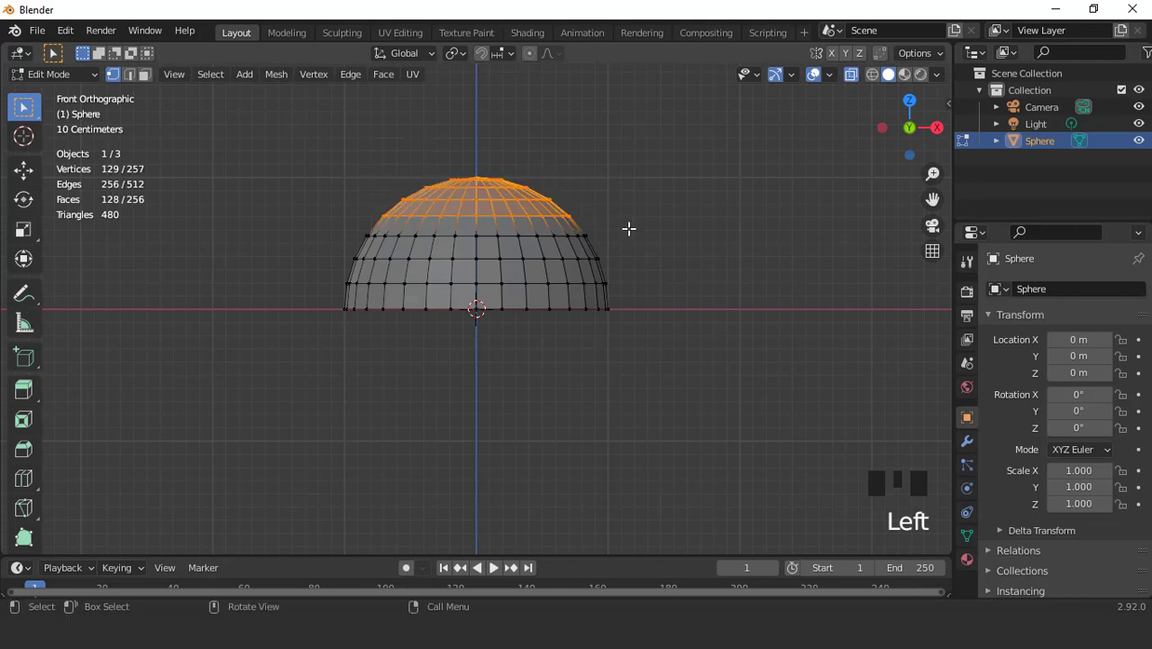
{"action": "scroll", "scroll_direction": "up", "scroll_amount": 3}
{"action": "scroll", "scroll_direction": "down", "scroll_amount": 3}
Extrude the top ring upward, tilt it sideways and shrink it into a first tip section
{"action": "key", "text": "ctrl+KP_8"}
{"action": "key", "text": "ctrl+KP_8"}
{"action": "key", "text": "g"}
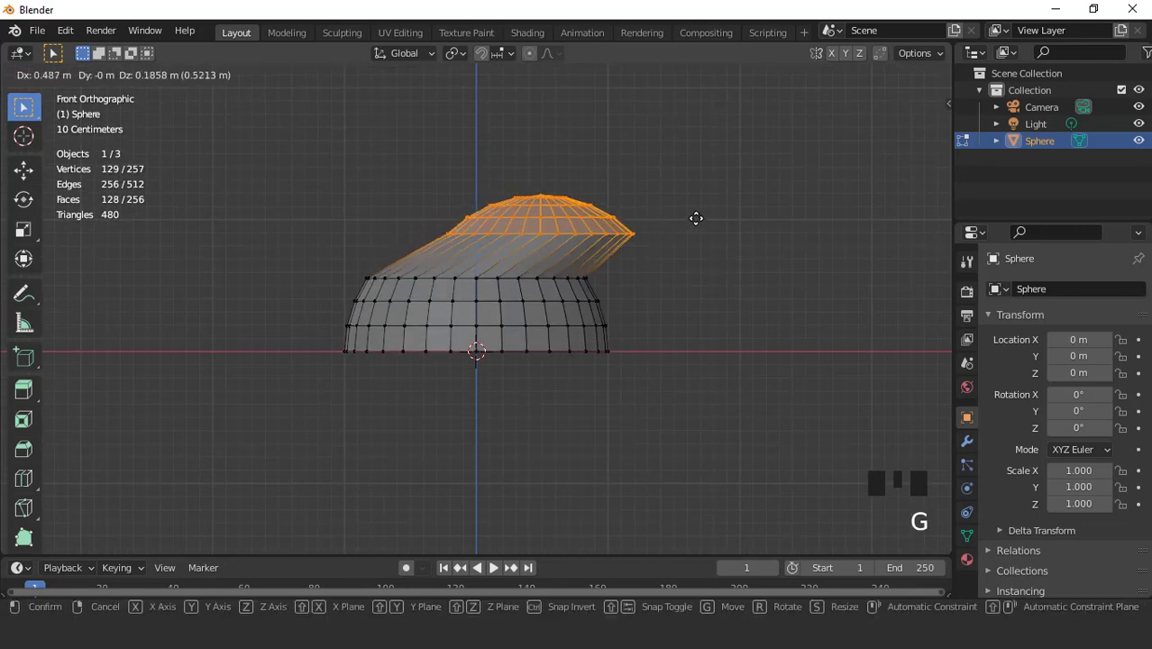
{"action": "key", "text": "r"}
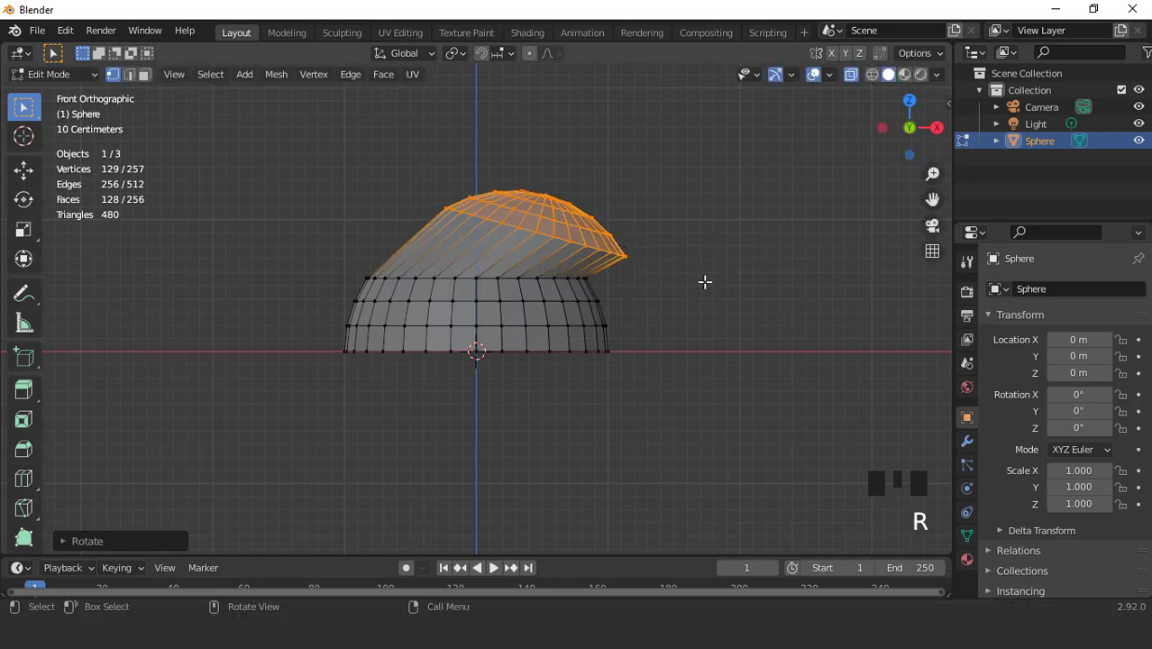
{"action": "key", "text": "s"}
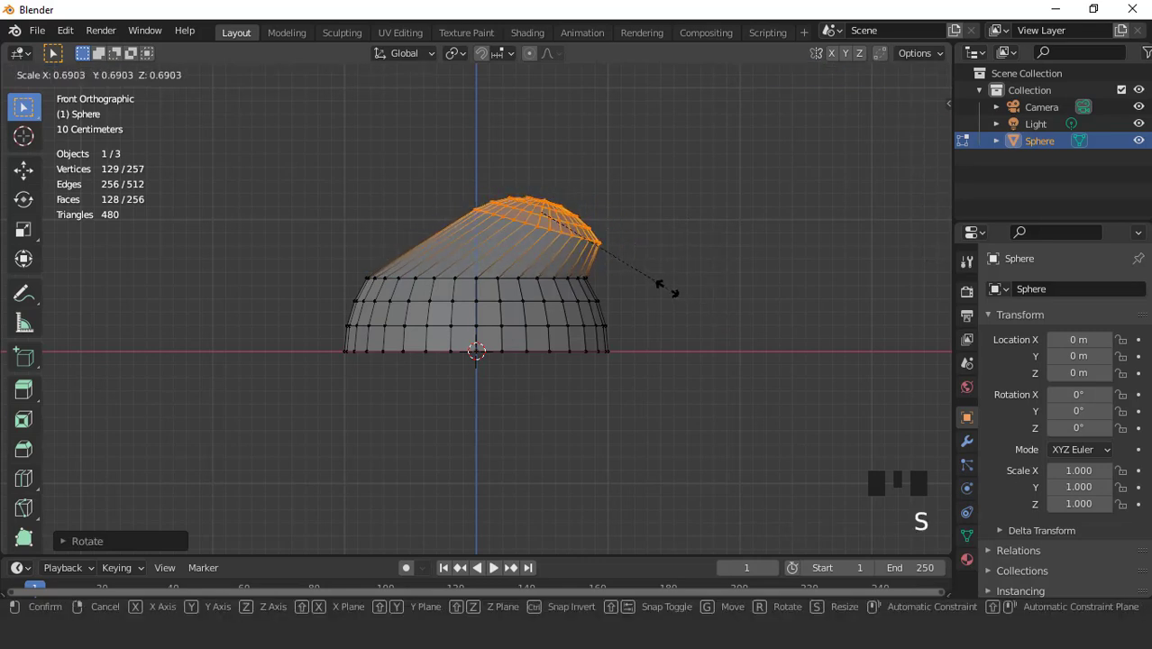
{"action": "key", "text": "ctrl+KP_Subtract"}
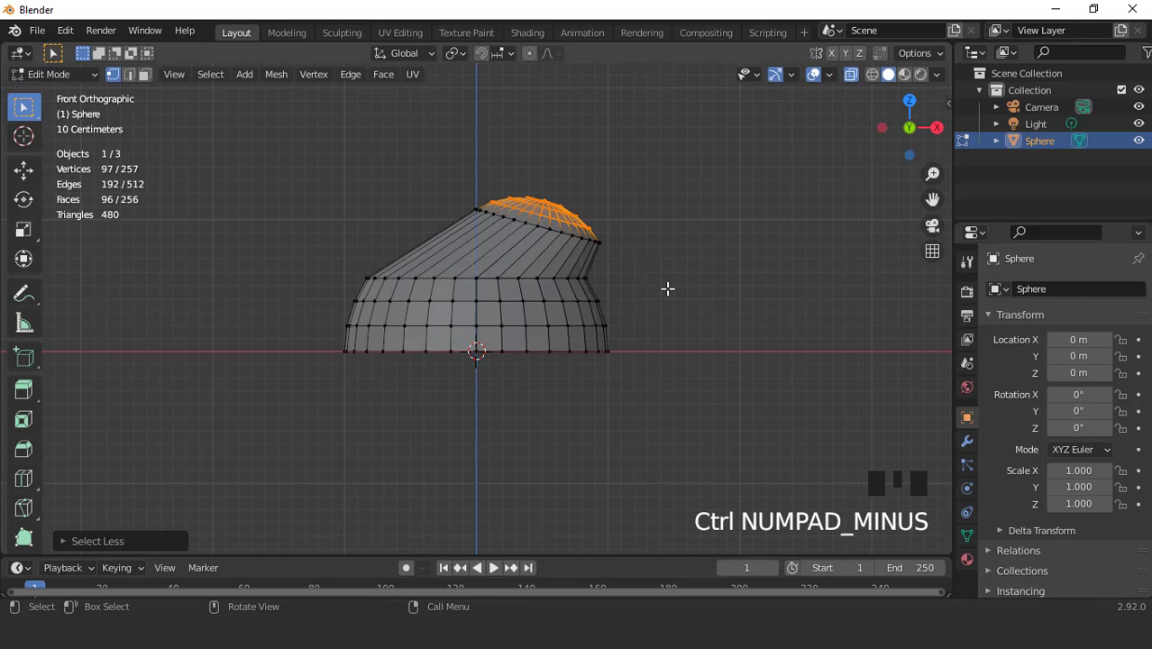
Extrude a second tip section, tilting and shrinking it further
{"action": "key", "text": "g"}
{"action": "key", "text": "r"}
{"action": "key", "text": "s"}
{"action": "key", "text": "ctrl+KP_Subtract"}
Extrude two more sections and rotate them downward so the tip bends over to the right
{"action": "key", "text": "g"}
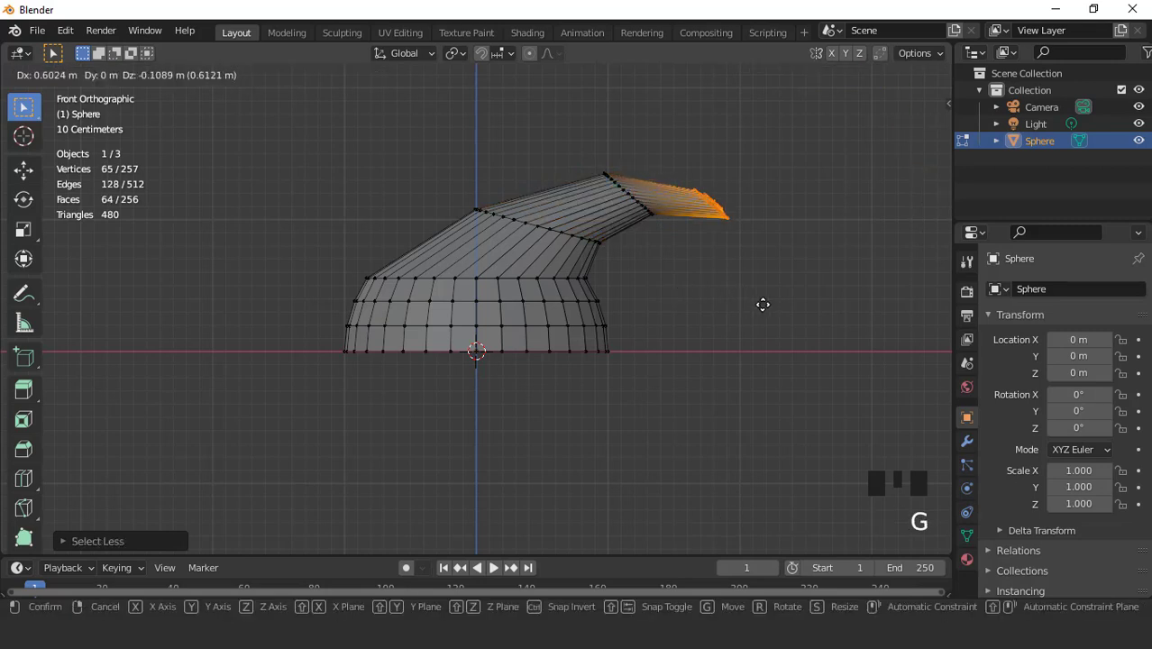
{"action": "key", "text": "r"}
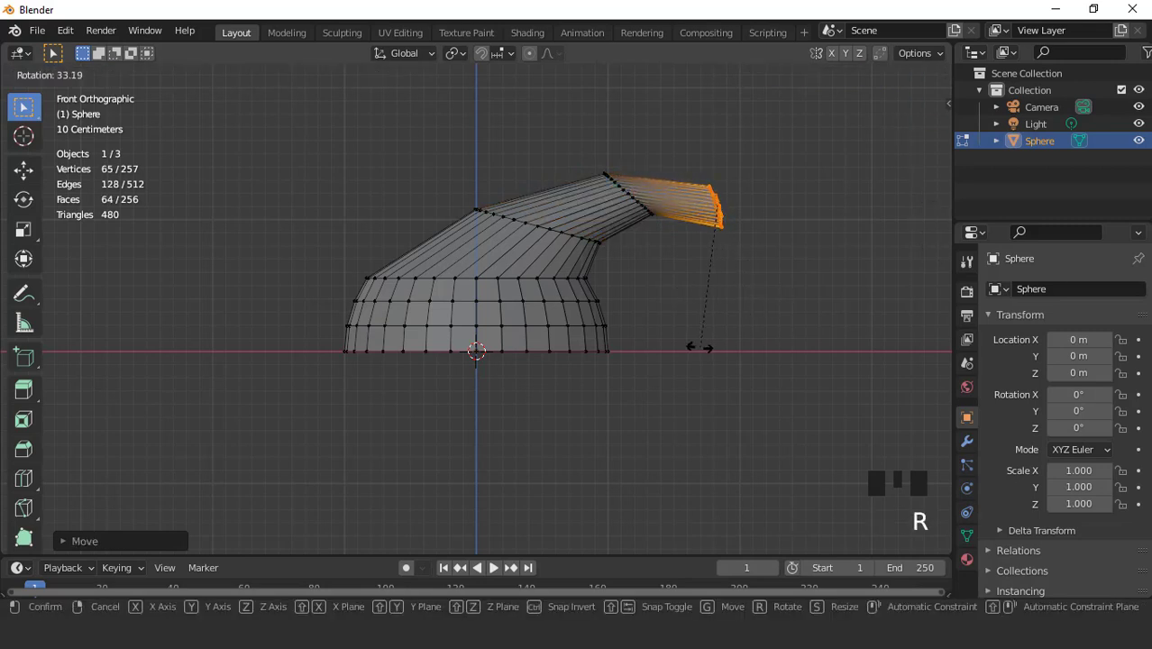
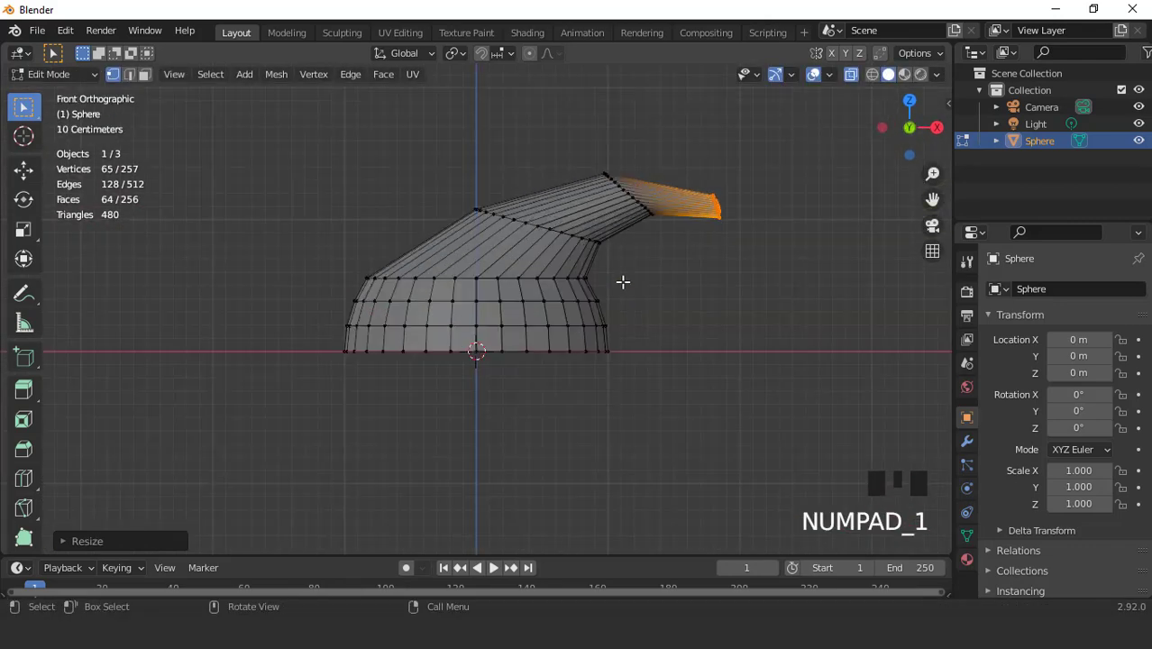
{"action": "key", "text": "ctrl+KP_Subtract"}
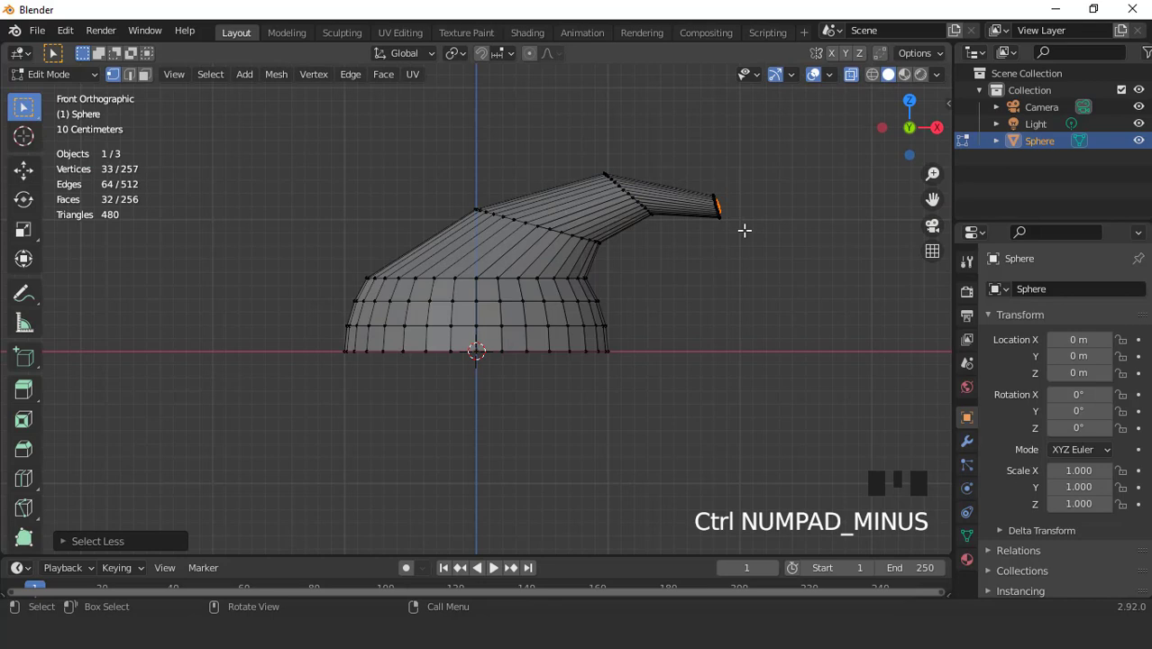
{"action": "key", "text": "g"}
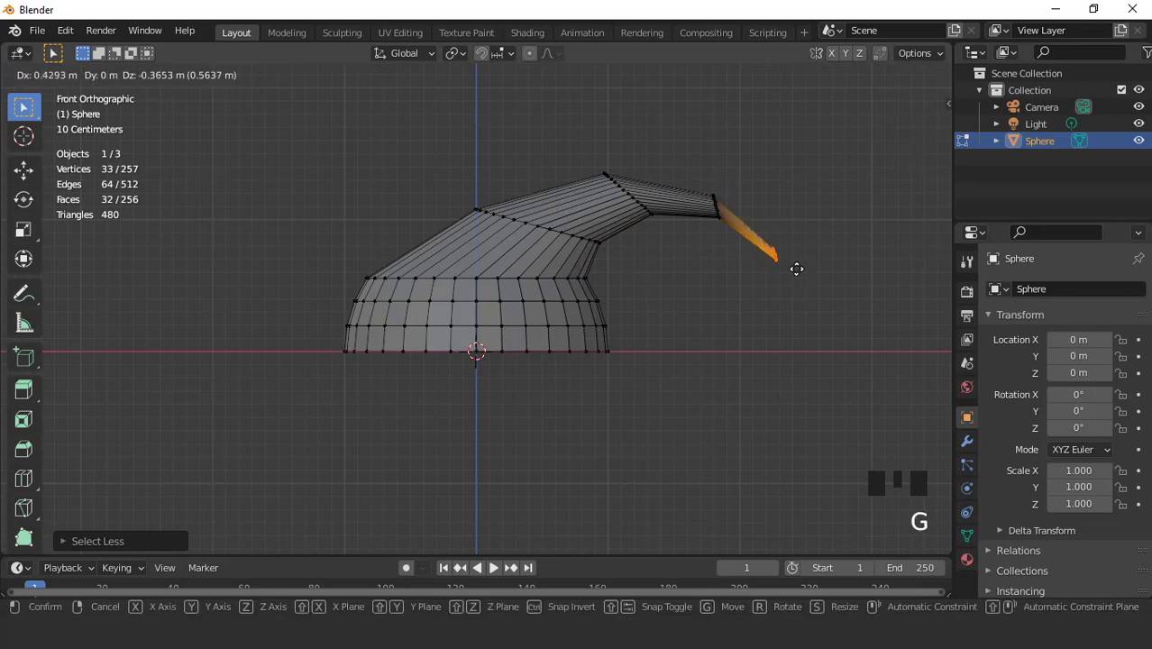
{"action": "key", "text": "r"}
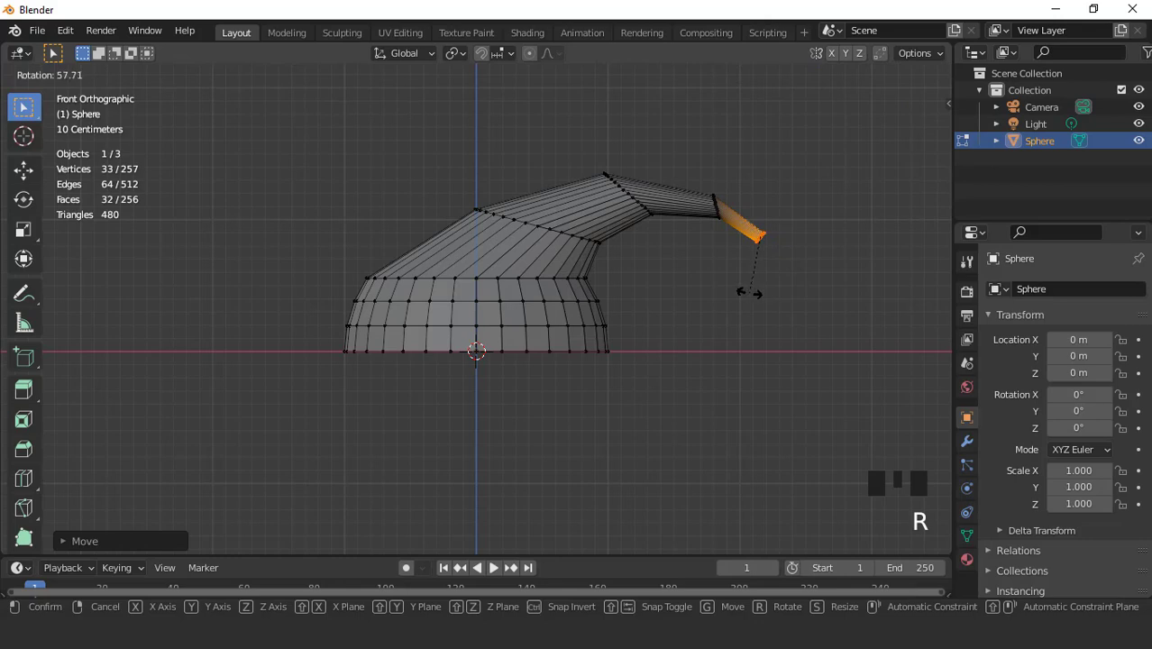
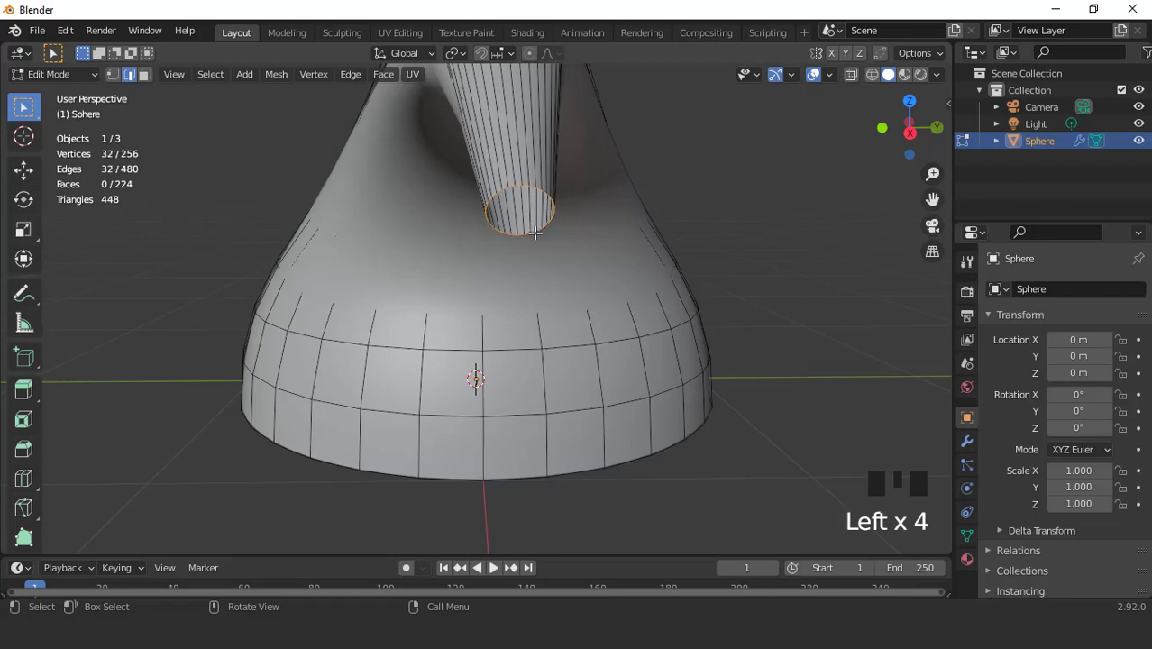
Collapse the end ring into a point, return to Object Mode and view the hat from the front
{"action": "scroll", "scroll_direction": "down", "scroll_amount": 3}
{"action": "key", "text": "shift+s"}
{"action": "scroll", "scroll_direction": "up", "scroll_amount": 3}
{"action": "key", "text": "Tab"}
{"action": "scroll", "scroll_direction": "down", "scroll_amount": 3}
{"action": "key", "text": "KP_1"}
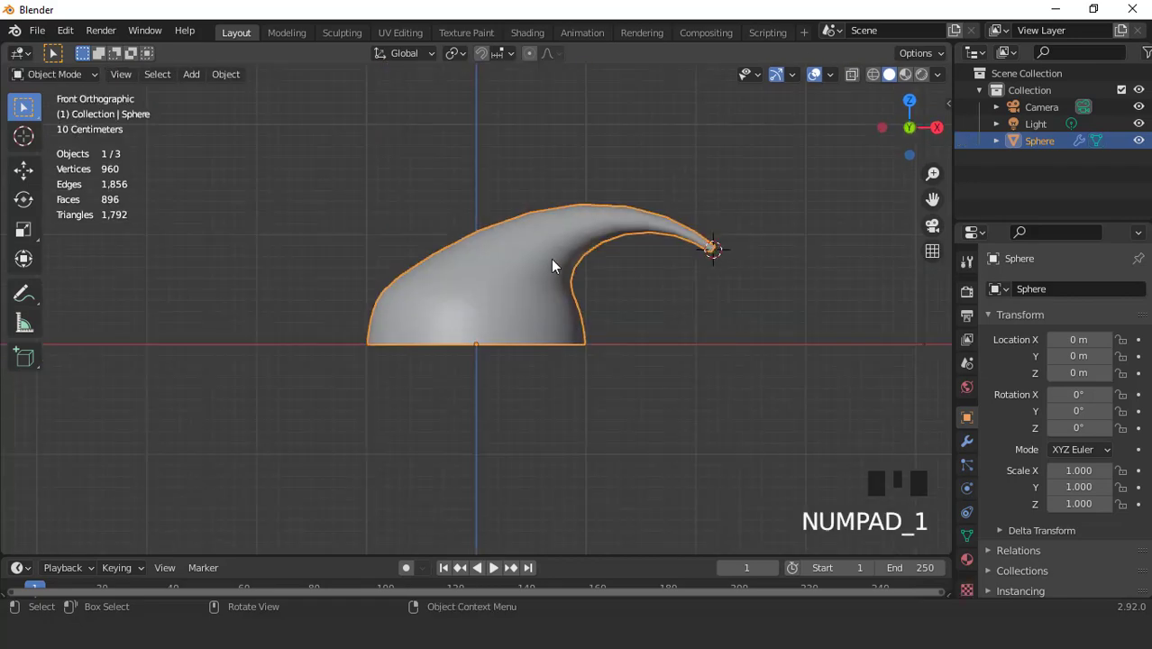
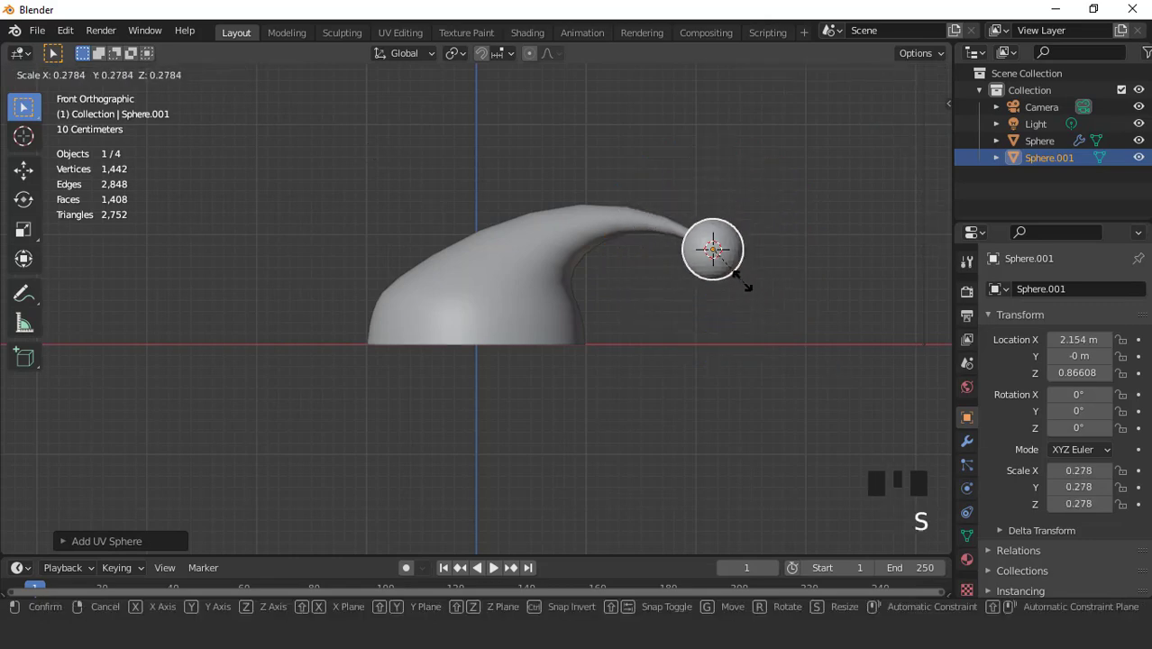
Shrink the new UV sphere into a small pom-pom and place it at the hat's tip
{"action": "key", "text": "KP_Decimal"}
{"action": "scroll", "scroll_direction": "down", "scroll_amount": 3}
{"action": "left_click_drag", "start_coordinate": [582, 321], "coordinate": [585, 280]}
{"action": "right_click", "coordinate": [585, 280]}
{"action": "scroll", "scroll_direction": "down", "scroll_amount": 3}
{"action": "key", "text": "KP_1"}
{"action": "scroll", "scroll_direction": "up", "scroll_amount": 3}
{"action": "key", "text": "s"}
{"action": "left_click", "coordinate": [816, 70]}
Adjust the view around the pom-pom and select the hat object again
{"action": "scroll", "scroll_direction": "down", "scroll_amount": 3}
{"action": "left_click_drag", "start_coordinate": [458, 372], "coordinate": [518, 310]}
{"action": "scroll", "scroll_direction": "up", "scroll_amount": 3}
{"action": "key", "text": "KP_1"}
{"action": "key", "text": "ctrl+KP_4"}
{"action": "key", "text": "ctrl+KP_4"}
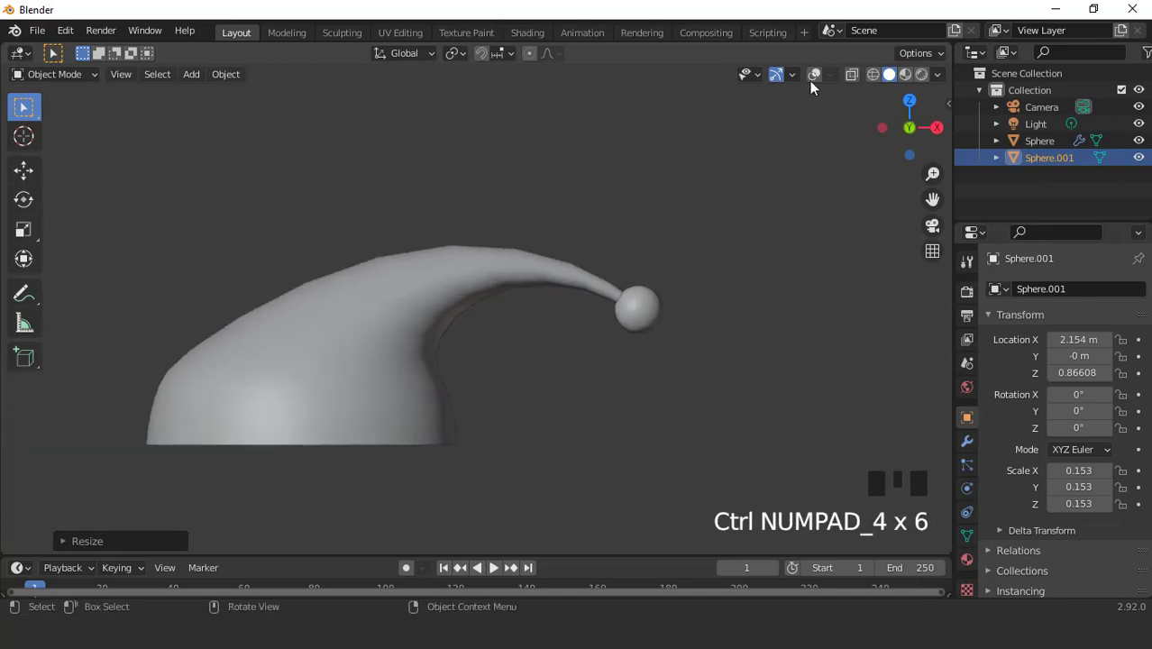
{"action": "left_click_drag", "start_coordinate": [814, 69], "coordinate": [549, 270]}
{"action": "scroll", "scroll_direction": "up", "scroll_amount": 3}
{"action": "left_click", "coordinate": [524, 269]}
Enter Edit Mode on the hat showing the unsmoothed mesh, in edge select mode
{"action": "scroll", "scroll_direction": "up", "scroll_amount": 3}
{"action": "key", "text": "Tab"}
{"action": "left_click_drag", "start_coordinate": [973, 443], "coordinate": [1019, 406]}
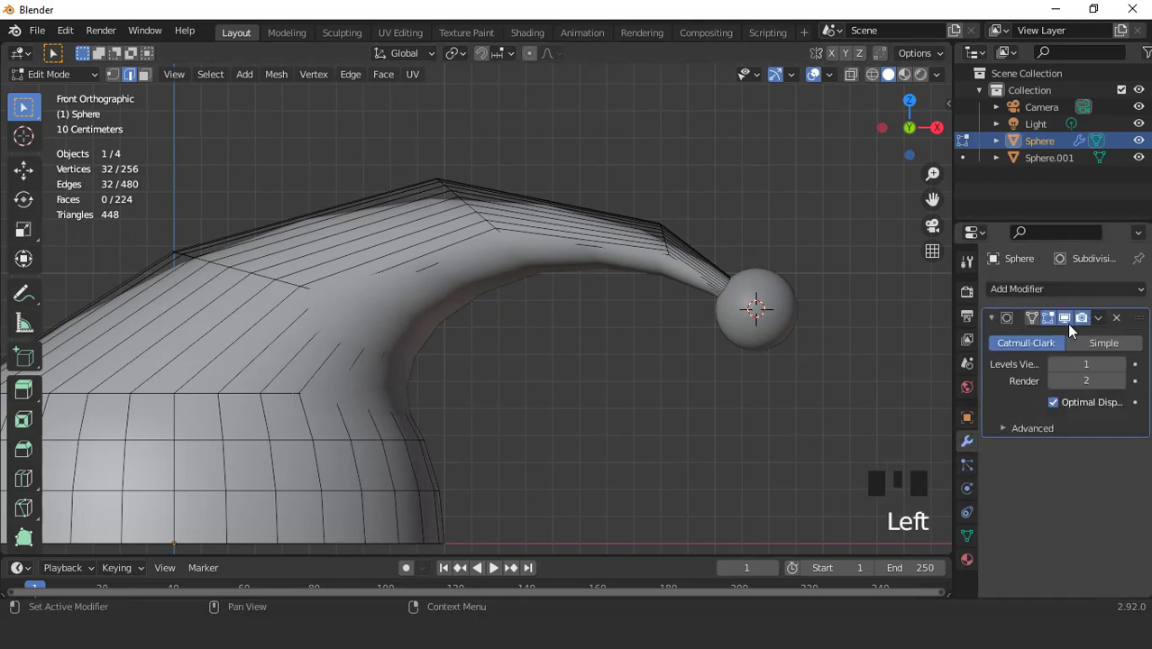
{"action": "left_click_drag", "start_coordinate": [1074, 327], "coordinate": [1025, 337]}
{"action": "scroll", "scroll_direction": "down", "scroll_amount": 3}
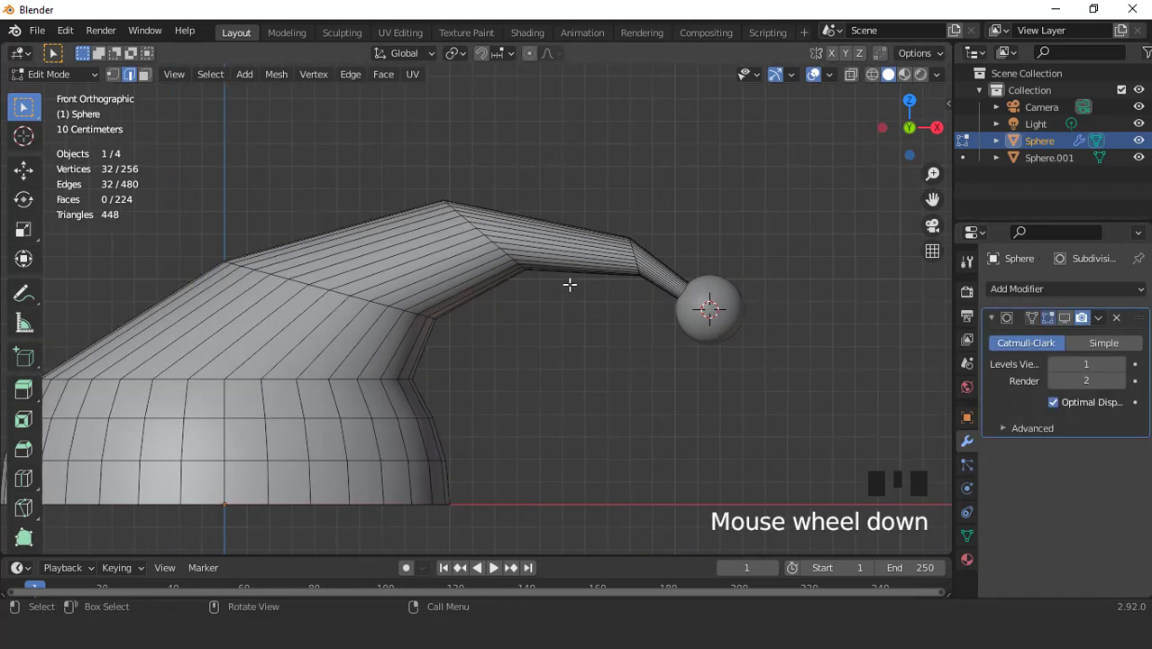
{"action": "key", "text": "2"}
Scale and rotate the upper edge loops so the tip curls down toward the pom-pom
{"action": "double_click", "coordinate": [393, 305]}
{"action": "key", "text": "s"}
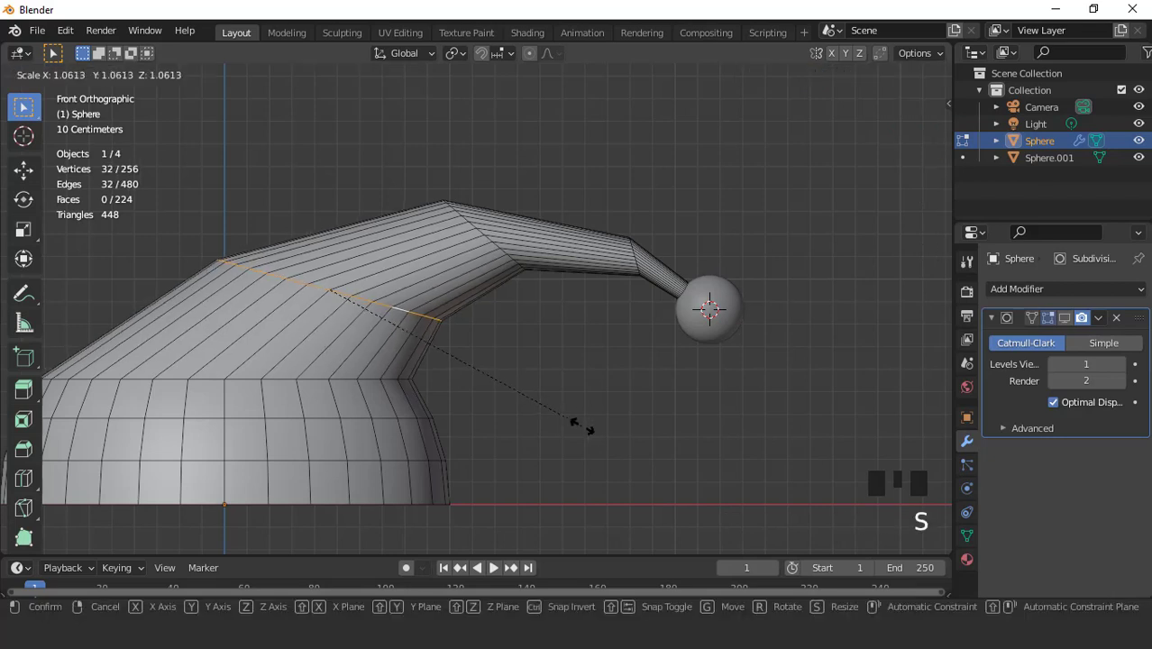
{"action": "key", "text": "r"}
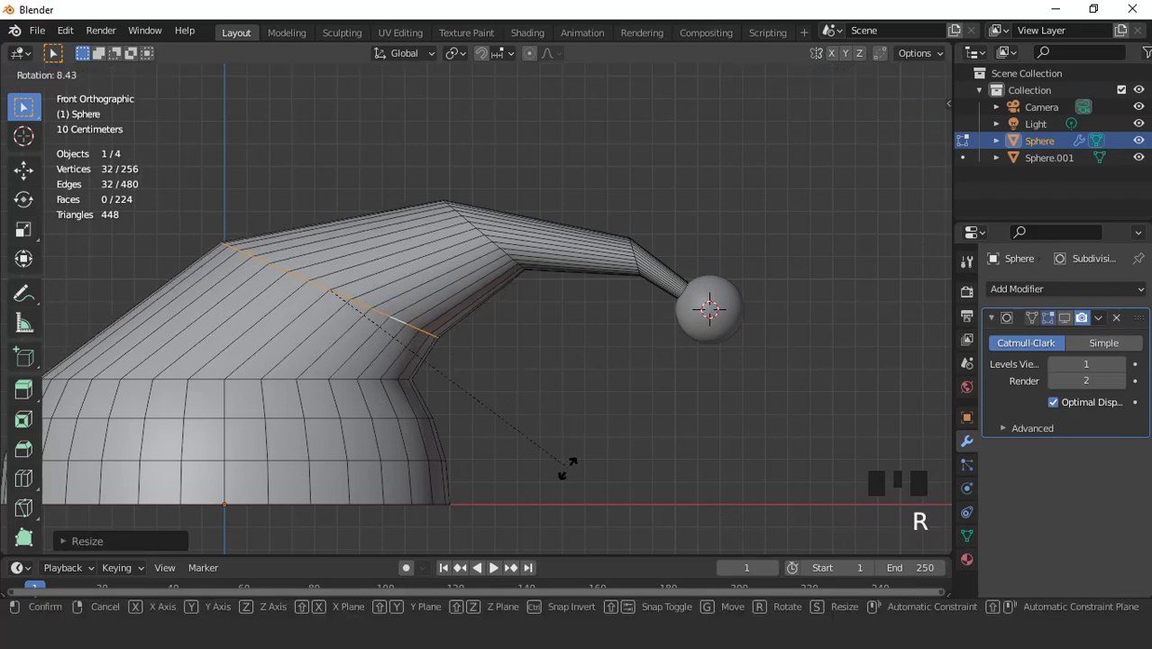
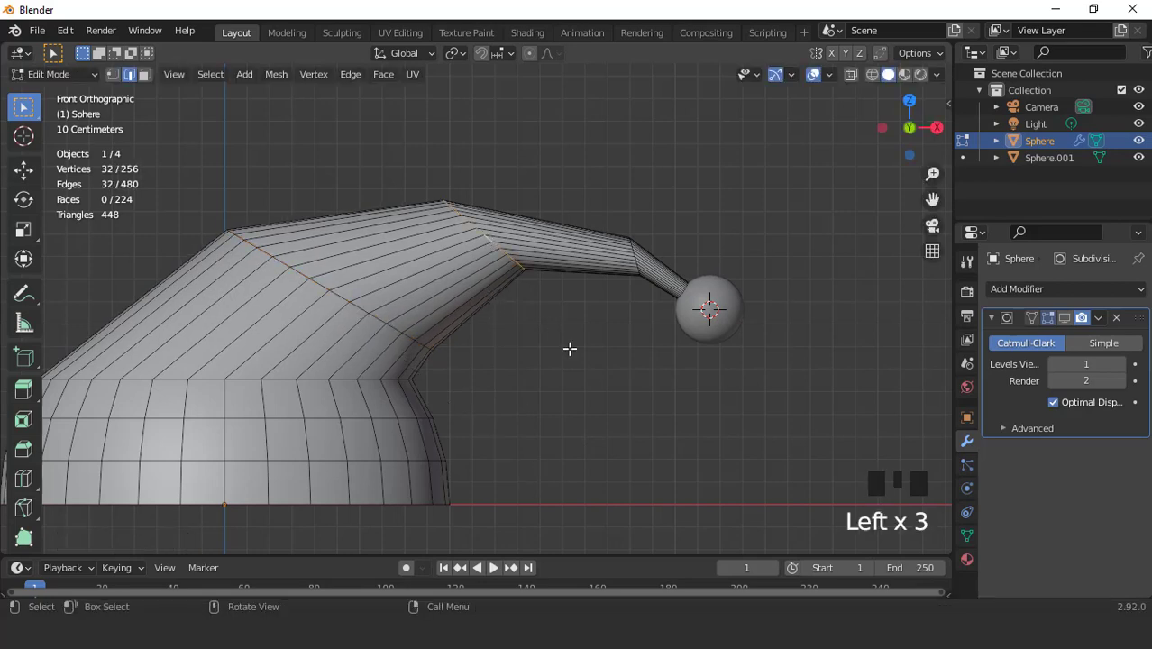
{"action": "key", "text": "s"}
{"action": "key", "text": "r"}
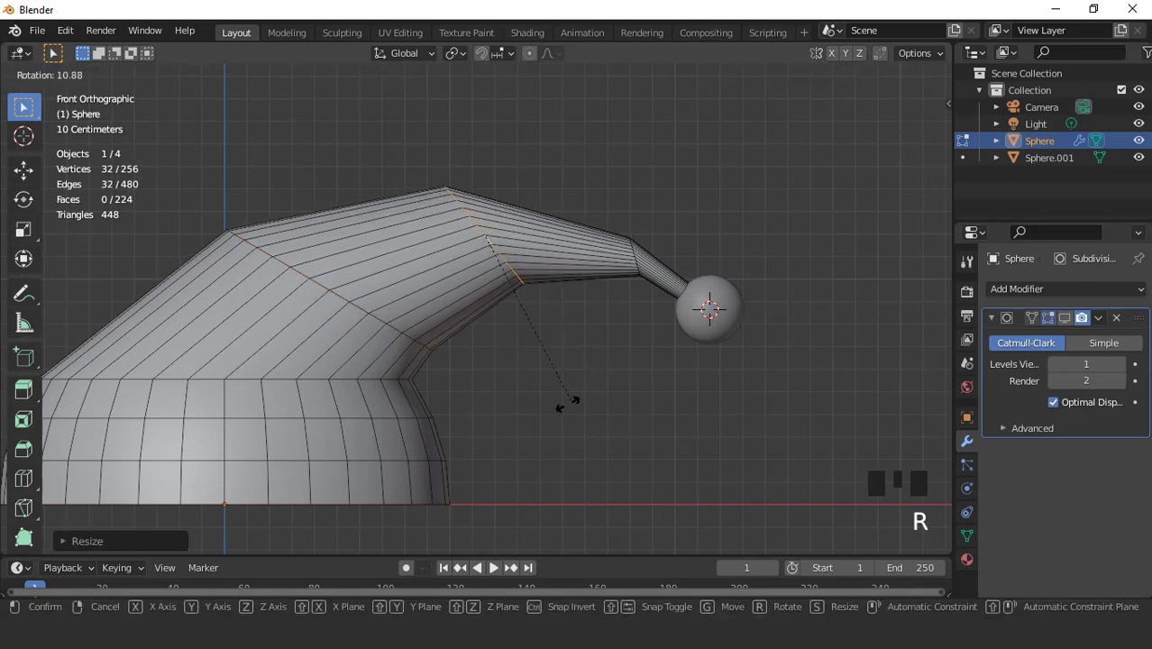
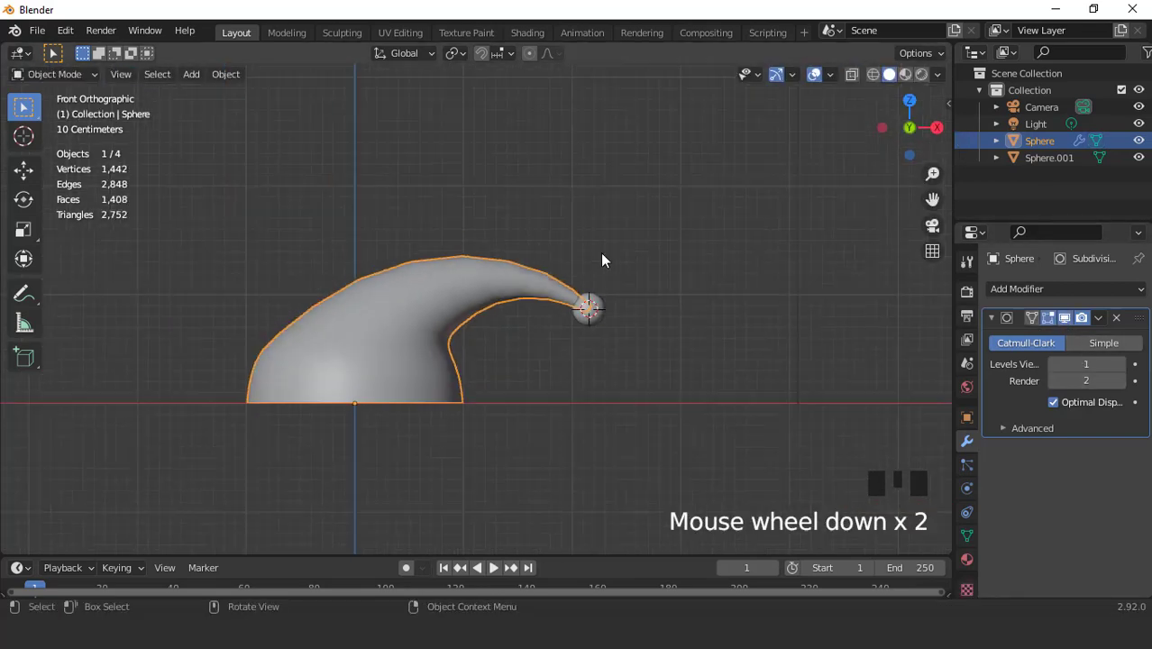
Inspect the smoothed hat from several angles, toggling the overlays off and on
{"action": "left_click_drag", "start_coordinate": [629, 357], "coordinate": [557, 265]}
{"action": "key", "text": "KP_1"}
{"action": "scroll", "scroll_direction": "up", "scroll_amount": 3}
{"action": "left_click_drag", "start_coordinate": [1128, 365], "coordinate": [808, 310]}
{"action": "scroll", "scroll_direction": "down", "scroll_amount": 3}
{"action": "left_click", "coordinate": [820, 80]}
{"action": "left_click_drag", "start_coordinate": [570, 344], "coordinate": [622, 372]}
{"action": "key", "text": "KP_1"}
{"action": "scroll", "scroll_direction": "up", "scroll_amount": 3}
{"action": "key", "text": "ctrl+KP_4"}
{"action": "key", "text": "ctrl+KP_4"}
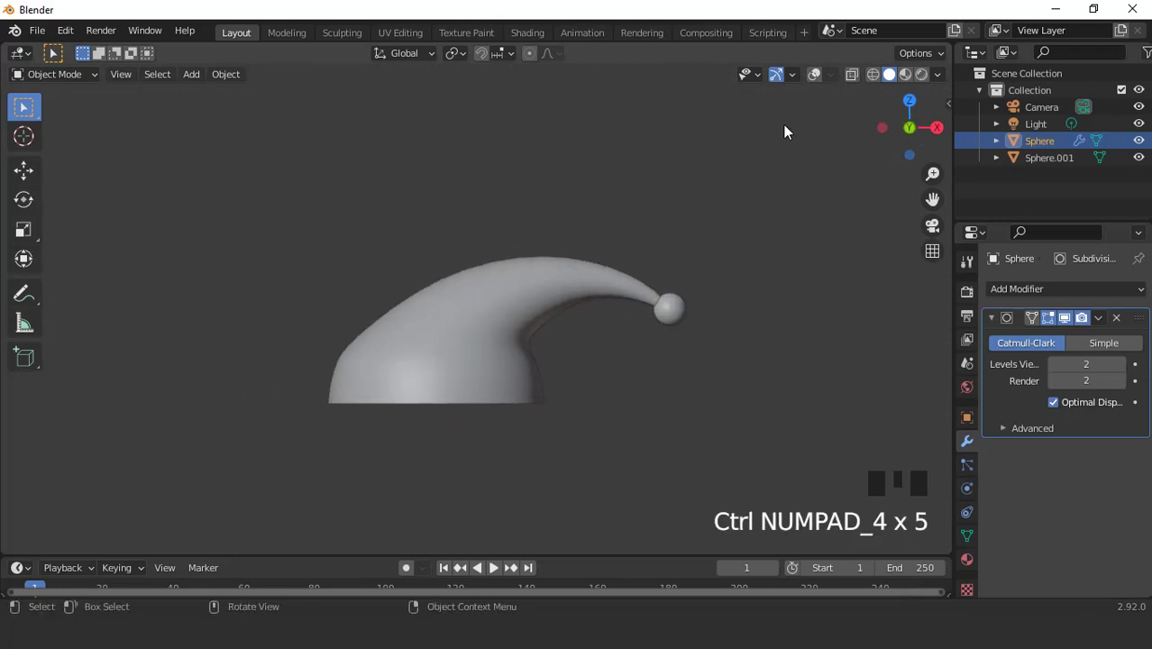
{"action": "left_click", "coordinate": [816, 82]}
{"action": "scroll", "scroll_direction": "down", "scroll_amount": 3}
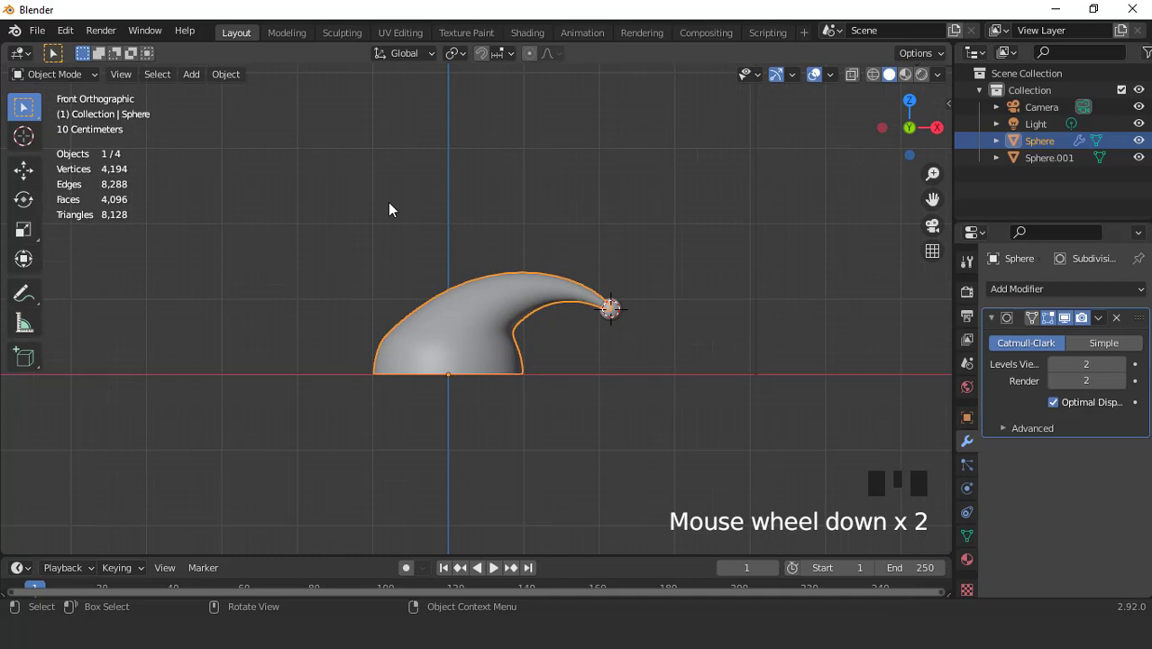
Snap the 3D cursor to the origin and add a torus at the hat's base for the fur brim
{"action": "key", "text": "shift+s"}
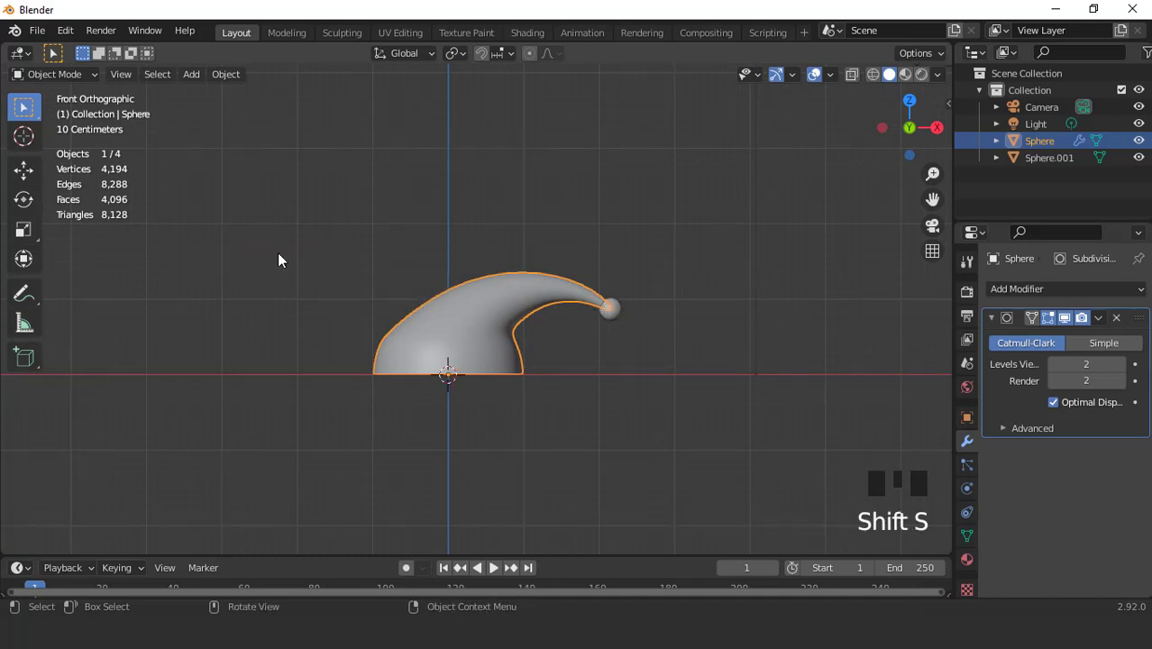
{"action": "left_click", "coordinate": [468, 362]}
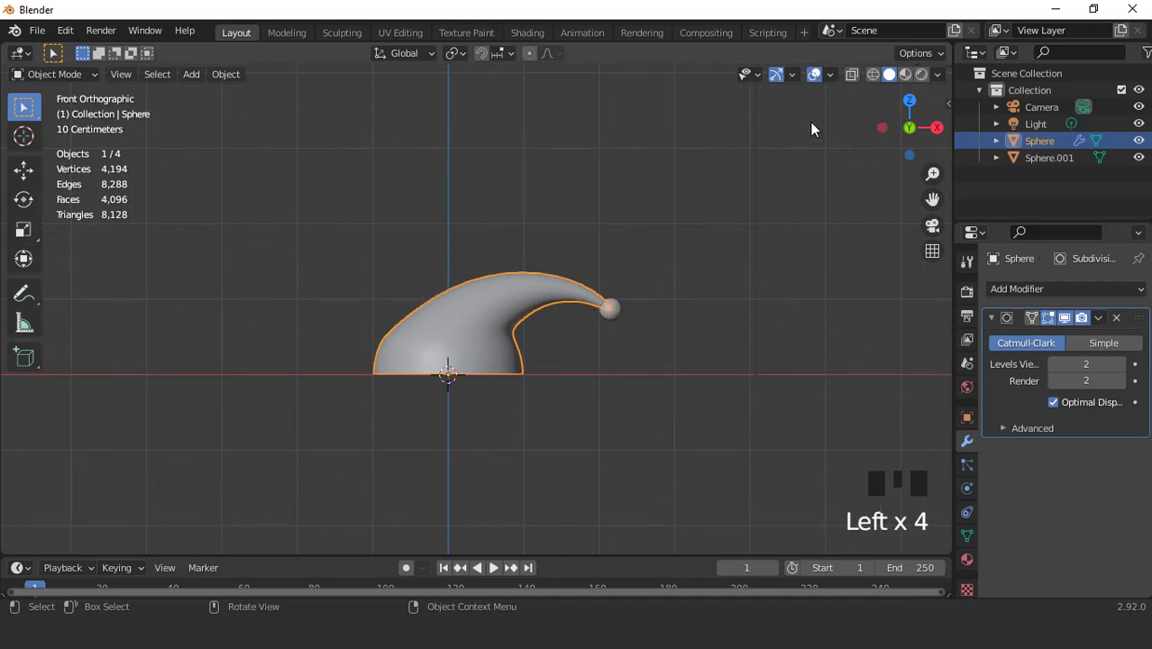
{"action": "left_click_drag", "start_coordinate": [852, 76], "coordinate": [511, 311]}
{"action": "key", "text": "KP_7"}
{"action": "left_click_drag", "start_coordinate": [201, 80], "coordinate": [352, 431]}
{"action": "left_click_drag", "start_coordinate": [75, 546], "coordinate": [443, 284]}
{"action": "scroll", "scroll_direction": "up", "scroll_amount": 3}
{"action": "key", "text": "KP_1"}
{"action": "left_click", "coordinate": [859, 82]}
{"action": "scroll", "scroll_direction": "up", "scroll_amount": 3}
{"action": "scroll", "scroll_direction": "down", "scroll_amount": 3}
Stretch the torus vertically and raise it along Z toward the hat's base
{"action": "key", "text": "s"}
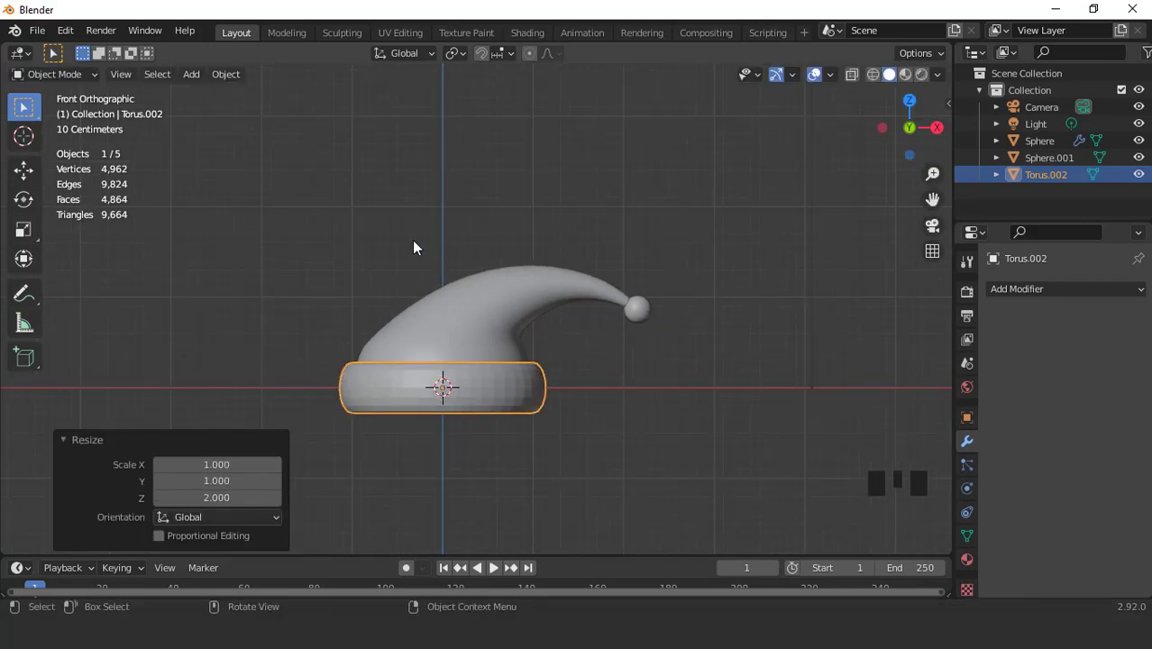
{"action": "left_click_drag", "start_coordinate": [411, 238], "coordinate": [544, 334]}
{"action": "key", "text": "g"}
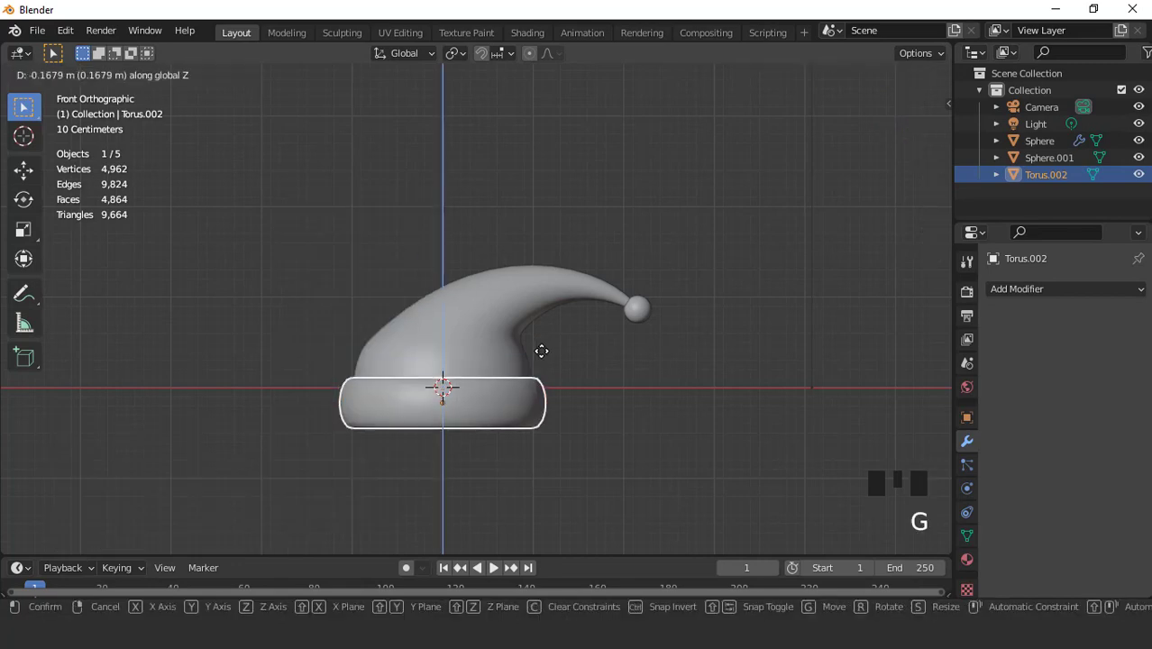
{"action": "scroll", "scroll_direction": "down", "scroll_amount": 3}
{"action": "left_click_drag", "start_coordinate": [539, 406], "coordinate": [531, 392]}
{"action": "scroll", "scroll_direction": "up", "scroll_amount": 3}
{"action": "left_click_drag", "start_coordinate": [537, 458], "coordinate": [581, 376]}
{"action": "scroll", "scroll_direction": "up", "scroll_amount": 3}
{"action": "left_click", "coordinate": [815, 79]}
{"action": "left_click_drag", "start_coordinate": [646, 206], "coordinate": [645, 315]}
{"action": "scroll", "scroll_direction": "down", "scroll_amount": 3}
{"action": "left_click_drag", "start_coordinate": [568, 274], "coordinate": [641, 340]}
Check the brim's fit around the hat from top, front and angled views
{"action": "key", "text": "KP_7"}
{"action": "scroll", "scroll_direction": "up", "scroll_amount": 3}
{"action": "key", "text": "KP_1"}
{"action": "left_click", "coordinate": [822, 74]}
{"action": "scroll", "scroll_direction": "up", "scroll_amount": 3}
{"action": "key", "text": "ctrl+KP_4"}
{"action": "key", "text": "ctrl+KP_4"}
{"action": "key", "text": "ctrl+KP_4"}
{"action": "key", "text": "ctrl+KP_2"}
{"action": "key", "text": "ctrl+KP_2"}
{"action": "key", "text": "ctrl+KP_2"}
{"action": "key", "text": "ctrl+KP_2"}
{"action": "scroll", "scroll_direction": "up", "scroll_amount": 3}
{"action": "scroll", "scroll_direction": "down", "scroll_amount": 3}
{"action": "left_click_drag", "start_coordinate": [604, 305], "coordinate": [666, 342]}
{"action": "scroll", "scroll_direction": "up", "scroll_amount": 3}
{"action": "left_click_drag", "start_coordinate": [652, 354], "coordinate": [773, 381]}
Widen the torus without changing its height so it clears the hat
{"action": "key", "text": "s"}
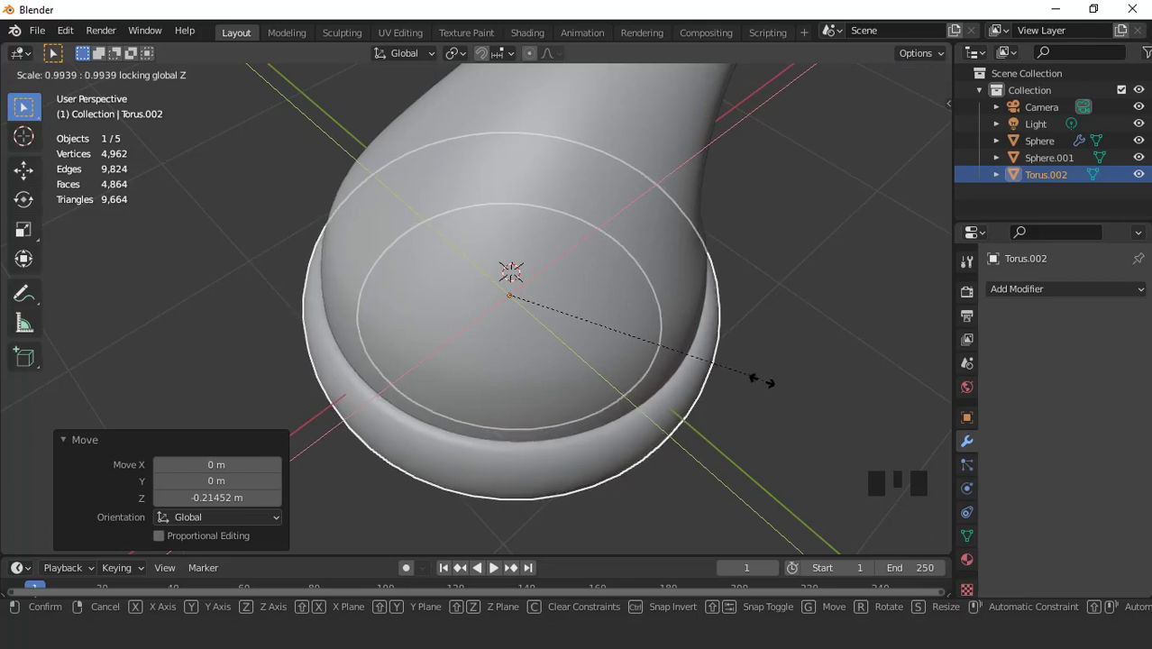
{"action": "scroll", "scroll_direction": "down", "scroll_amount": 3}
{"action": "left_click_drag", "start_coordinate": [634, 280], "coordinate": [784, 123]}
{"action": "left_click", "coordinate": [784, 123]}
{"action": "left_click_drag", "start_coordinate": [570, 263], "coordinate": [594, 303]}
{"action": "key", "text": "KP_1"}
{"action": "left_click", "coordinate": [819, 80]}
{"action": "scroll", "scroll_direction": "up", "scroll_amount": 3}
Lower the torus on Z to sit snugly around the hat's base
{"action": "key", "text": "g"}
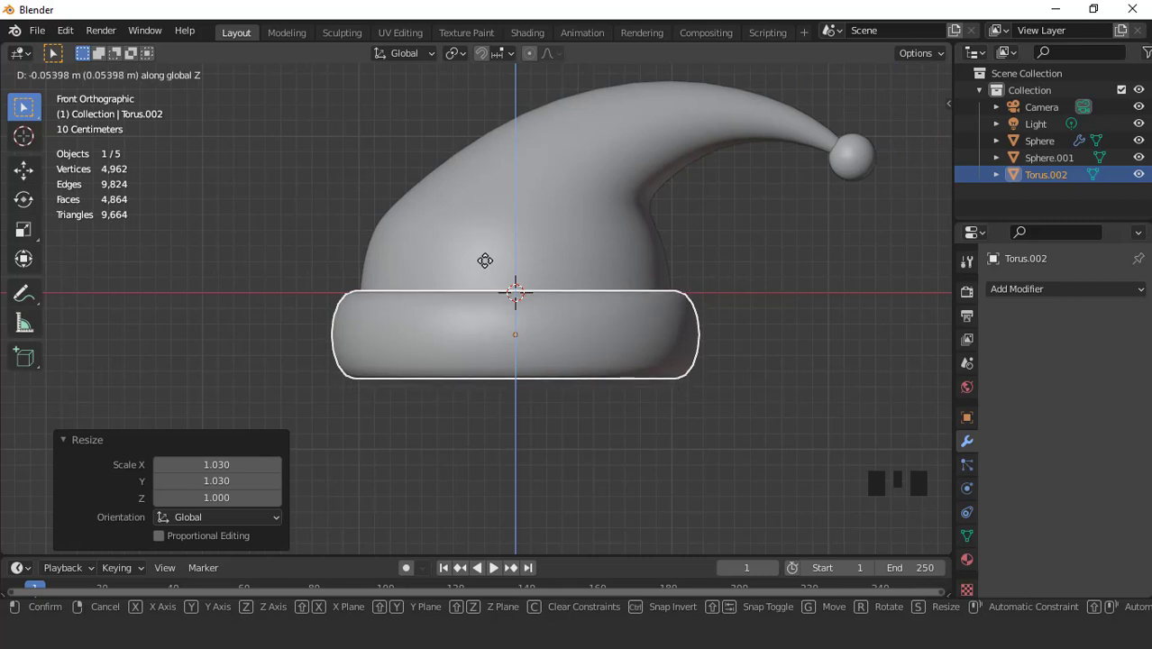
{"action": "left_click_drag", "start_coordinate": [462, 297], "coordinate": [818, 81]}
{"action": "left_click", "coordinate": [817, 81]}
{"action": "scroll", "scroll_direction": "down", "scroll_amount": 3}
{"action": "left_click_drag", "start_coordinate": [419, 272], "coordinate": [437, 215]}
{"action": "key", "text": "KP_1"}
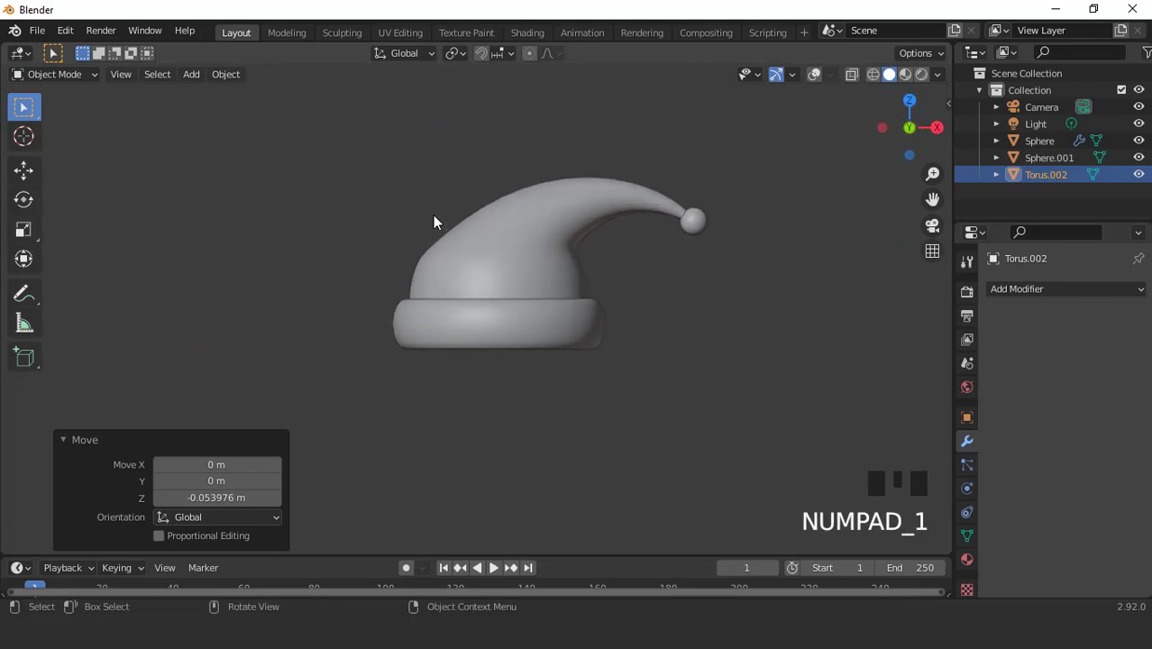
Check the hat from the side and switch the viewport to rendered shading
{"action": "key", "text": "KP_1"}
{"action": "key", "text": "ctrl+KP_3"}
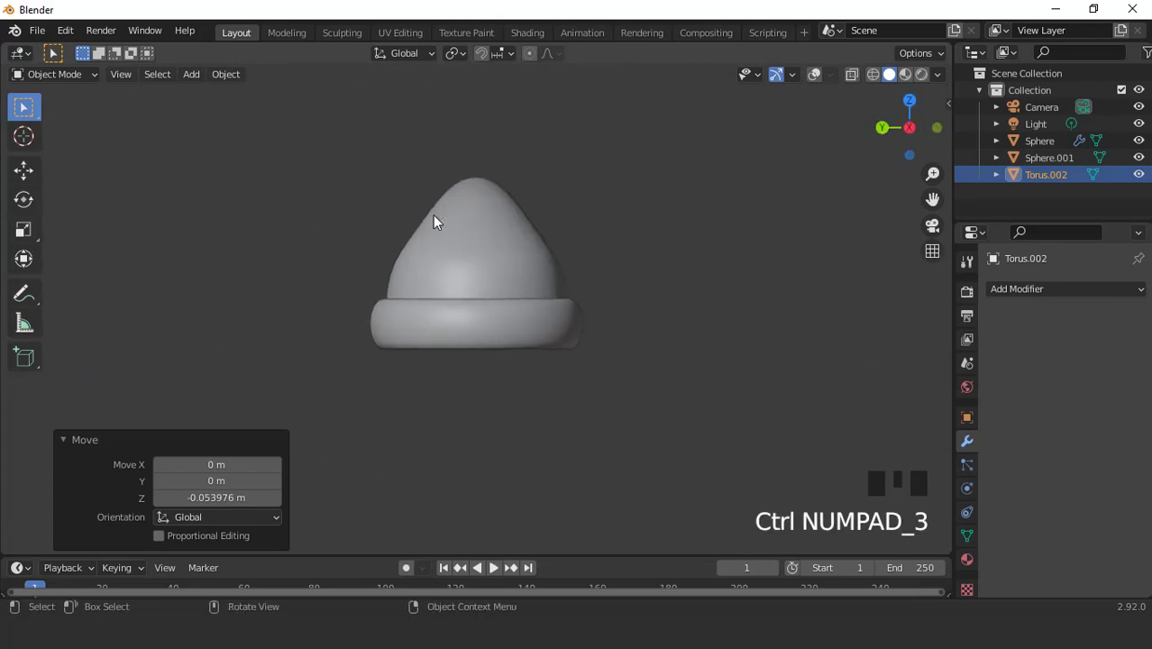
{"action": "key", "text": "KP_1"}
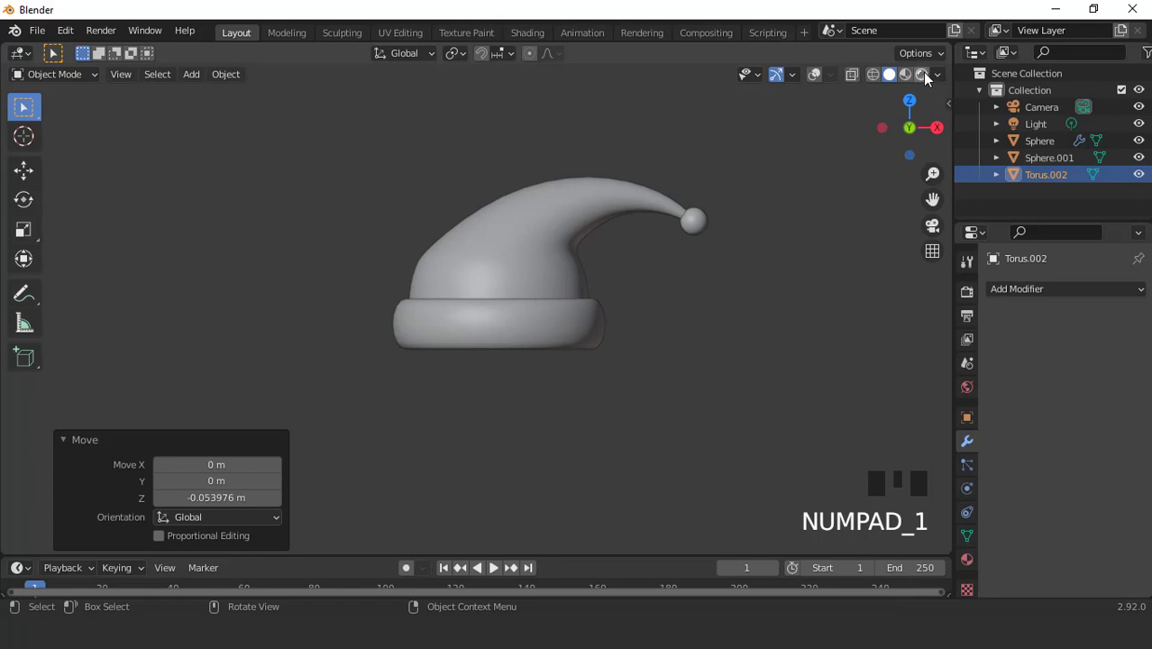
{"action": "left_click", "coordinate": [935, 78]}
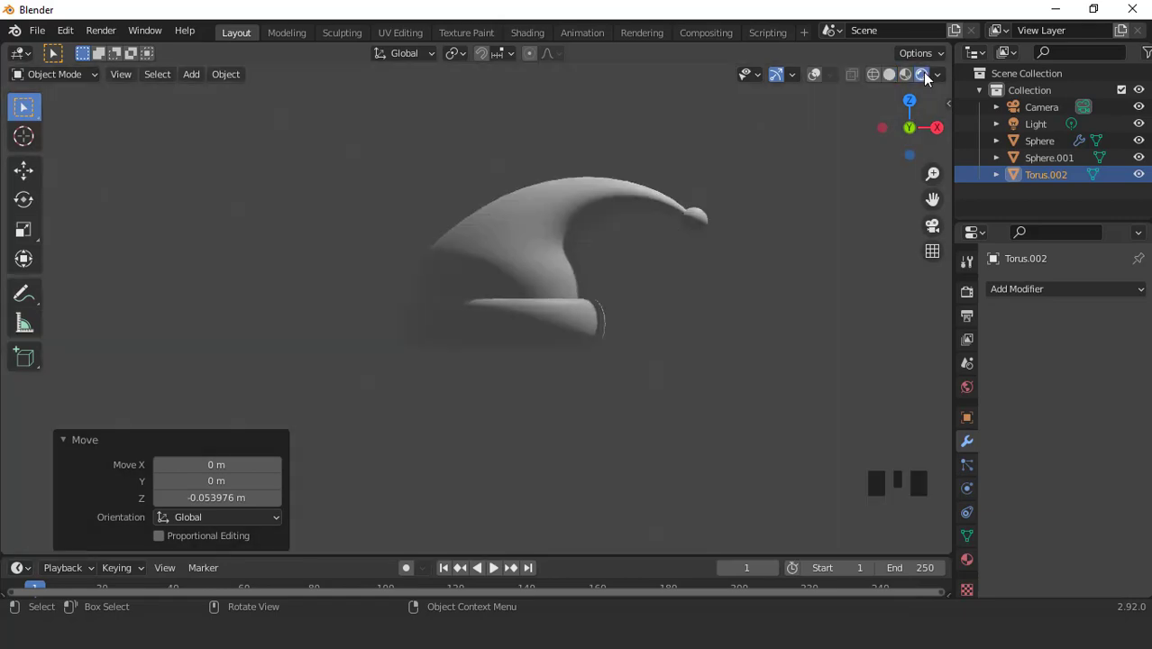
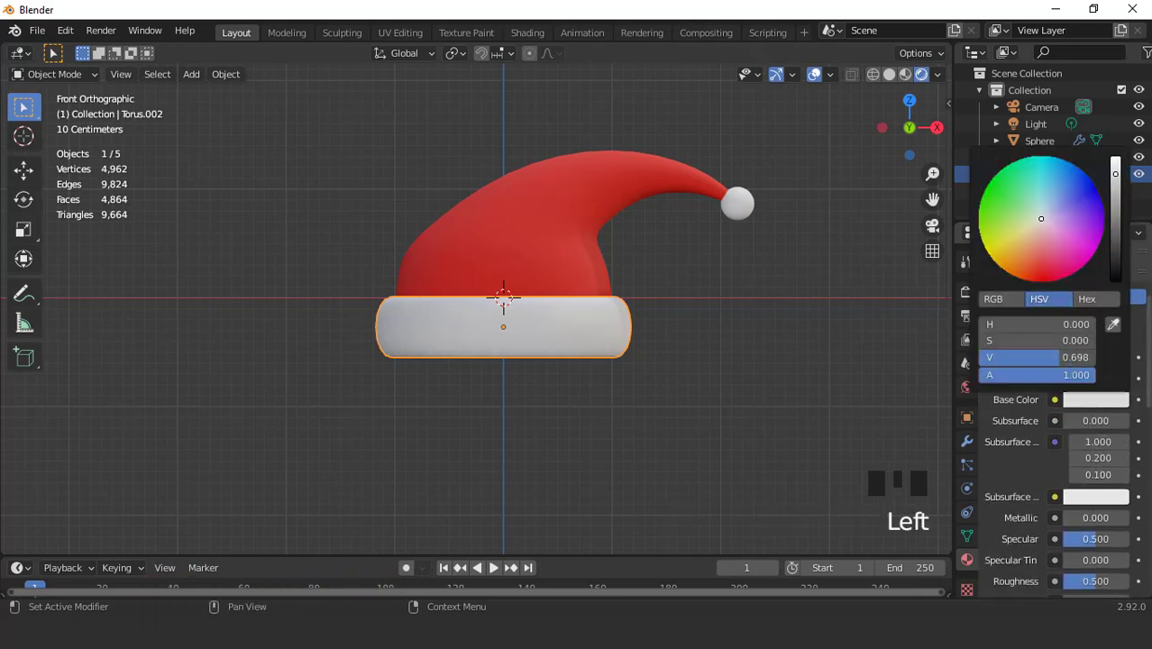
Adjust the brim material's Base Color toward white
{"action": "left_click", "coordinate": [821, 76]}
{"action": "left_click_drag", "start_coordinate": [648, 318], "coordinate": [671, 184]}
{"action": "left_click_drag", "start_coordinate": [671, 184], "coordinate": [810, 96]}
Give Sphere.001 (the pom-pom) a new white material with raised Subsurface scattering
{"action": "left_click", "coordinate": [829, 75]}
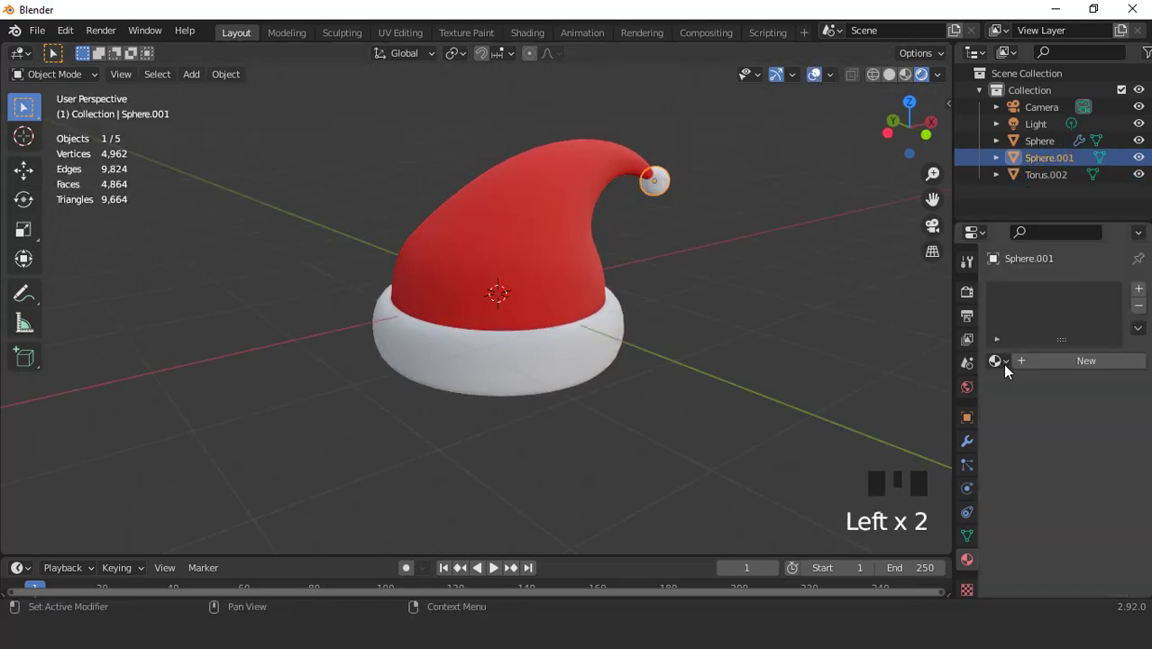
{"action": "left_click_drag", "start_coordinate": [1010, 362], "coordinate": [710, 153]}
{"action": "scroll", "scroll_direction": "down", "scroll_amount": 3}
{"action": "left_click_drag", "start_coordinate": [642, 200], "coordinate": [487, 227]}
{"action": "key", "text": "KP_7"}
{"action": "key", "text": "KP_1"}
{"action": "scroll", "scroll_direction": "up", "scroll_amount": 3}
{"action": "key", "text": "ctrl+KP_3"}
{"action": "key", "text": "KP_1"}
{"action": "scroll", "scroll_direction": "up", "scroll_amount": 3}
{"action": "scroll", "scroll_direction": "down", "scroll_amount": 3}
{"action": "left_click_drag", "start_coordinate": [625, 297], "coordinate": [596, 258]}
{"action": "scroll", "scroll_direction": "up", "scroll_amount": 3}
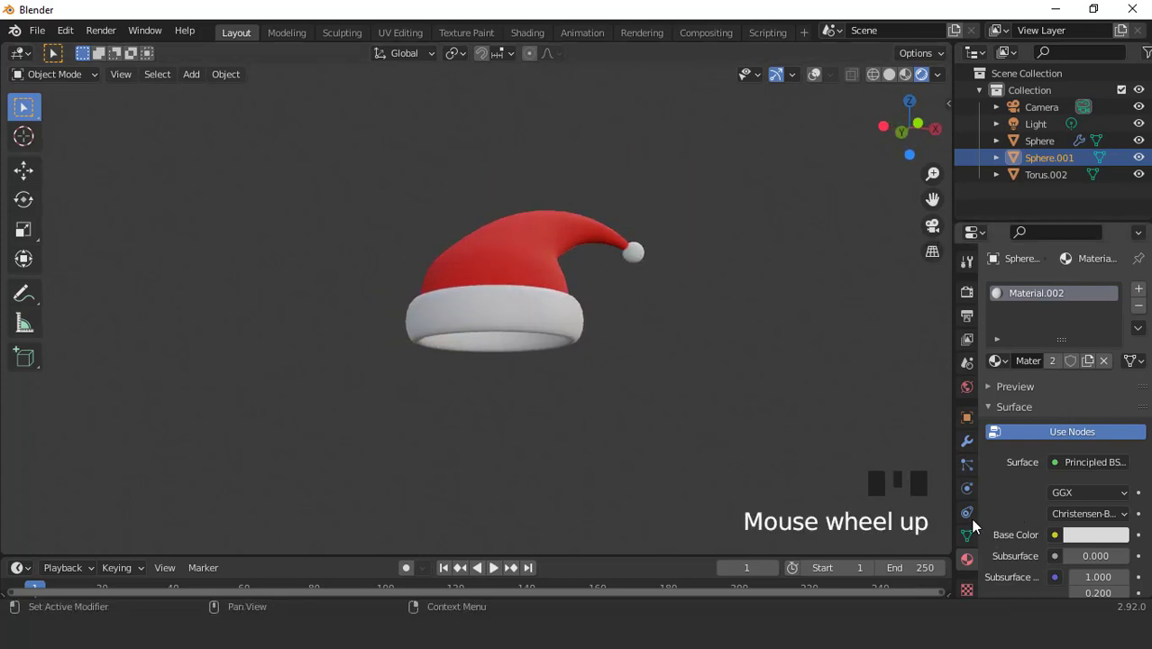
Switch to the Render Properties panel for output settings
{"action": "left_click", "coordinate": [967, 292]}
{"action": "scroll", "scroll_direction": "down", "scroll_amount": 3}
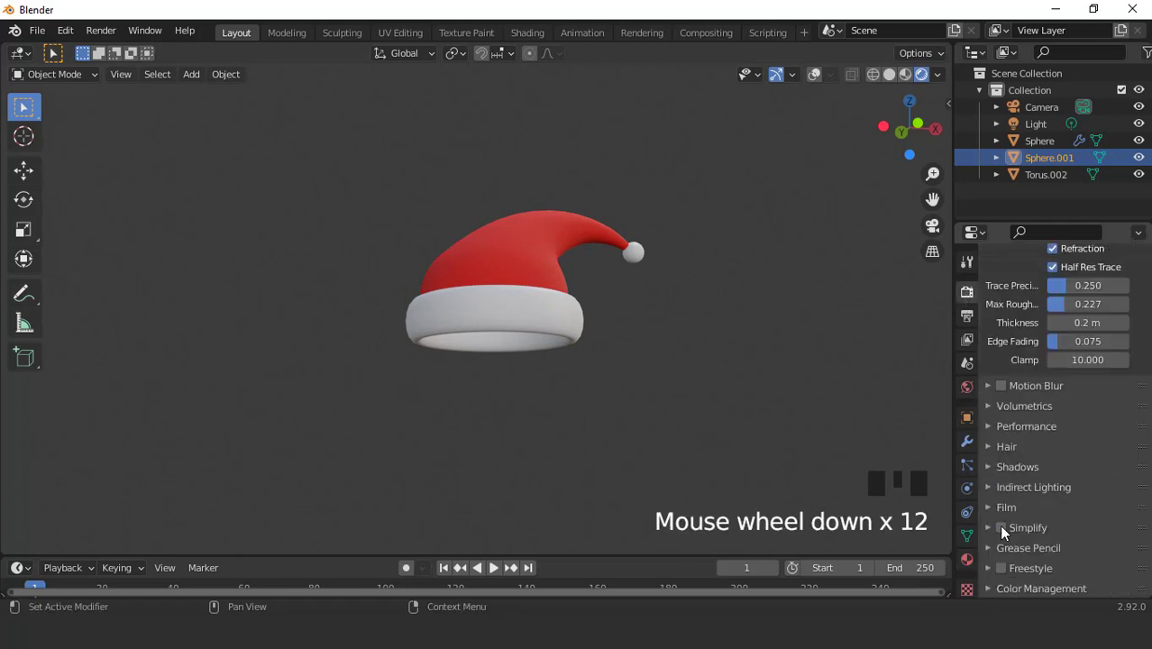
Enable Film > Transparent and a higher-contrast colour look in Render Properties
{"action": "left_click_drag", "start_coordinate": [1001, 514], "coordinate": [1031, 506]}
{"action": "scroll", "scroll_direction": "down", "scroll_amount": 3}
{"action": "left_click_drag", "start_coordinate": [998, 435], "coordinate": [1040, 517]}
{"action": "scroll", "scroll_direction": "down", "scroll_amount": 3}
{"action": "left_click", "coordinate": [1023, 520]}
{"action": "left_click_drag", "start_coordinate": [988, 592], "coordinate": [1035, 549]}
{"action": "scroll", "scroll_direction": "down", "scroll_amount": 3}
{"action": "scroll", "scroll_direction": "down", "scroll_amount": 3}
Align the camera to the current view so the whole hat is framed
{"action": "left_click_drag", "start_coordinate": [1087, 558], "coordinate": [658, 412]}
{"action": "left_click_drag", "start_coordinate": [658, 412], "coordinate": [585, 269]}
{"action": "key", "text": "KP_1"}
{"action": "scroll", "scroll_direction": "down", "scroll_amount": 3}
{"action": "left_click_drag", "start_coordinate": [675, 288], "coordinate": [672, 278]}
{"action": "scroll", "scroll_direction": "up", "scroll_amount": 3}
{"action": "key", "text": "ctrl+alt+KP_0"}
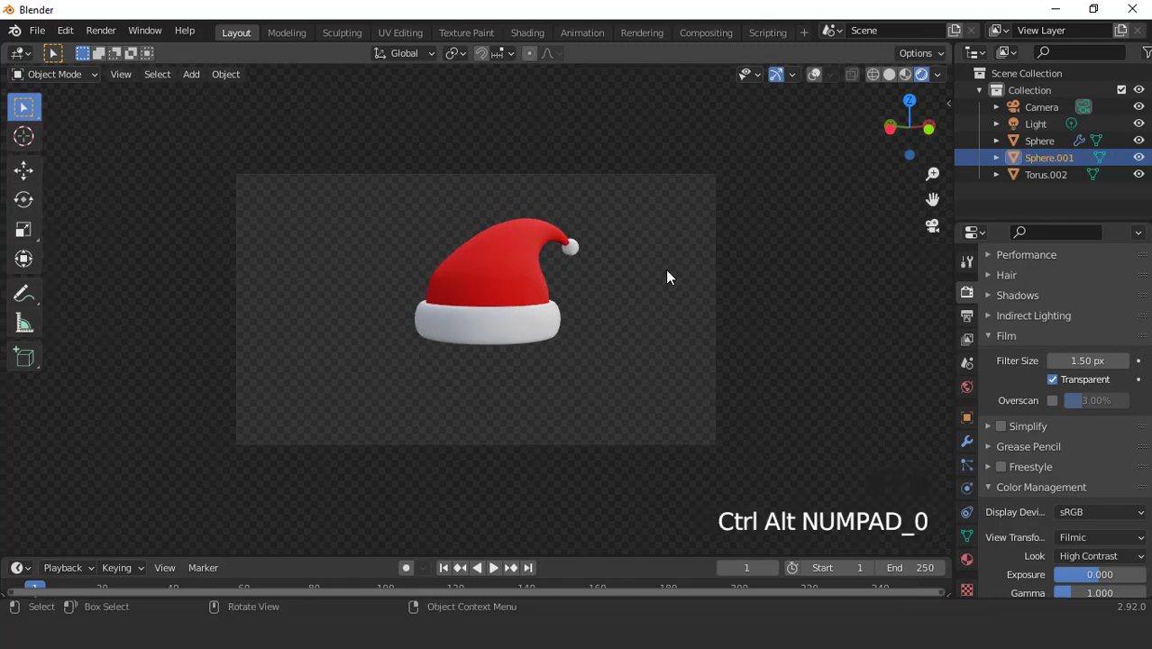